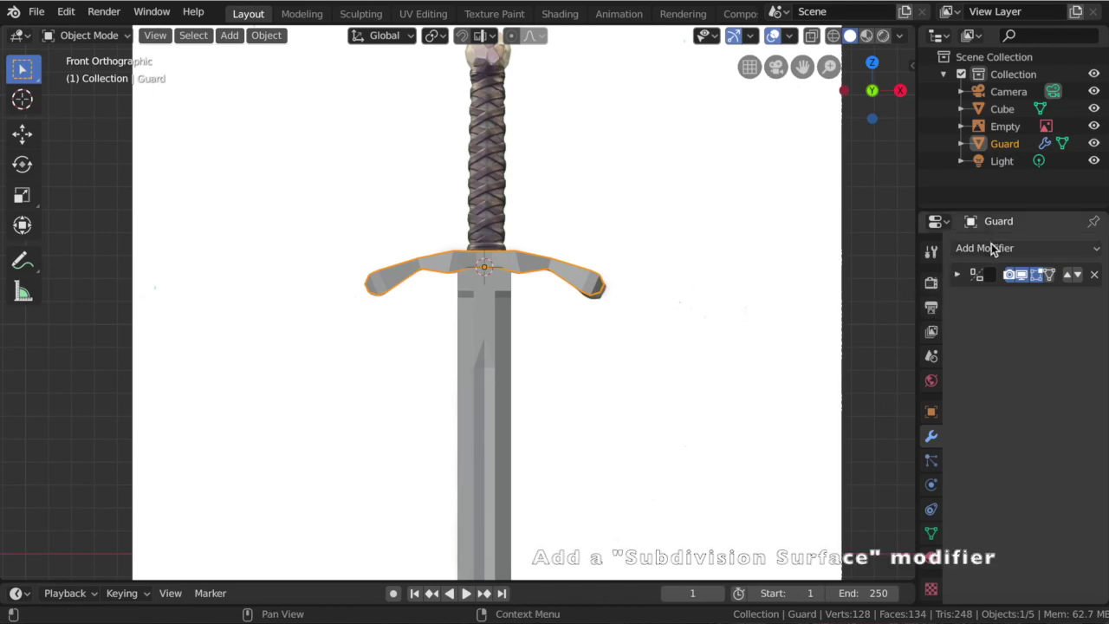
# Give the guard a Subdivision Surface modifier at viewport level 2 and shade it smooth.
pyautogui.click(995, 246)
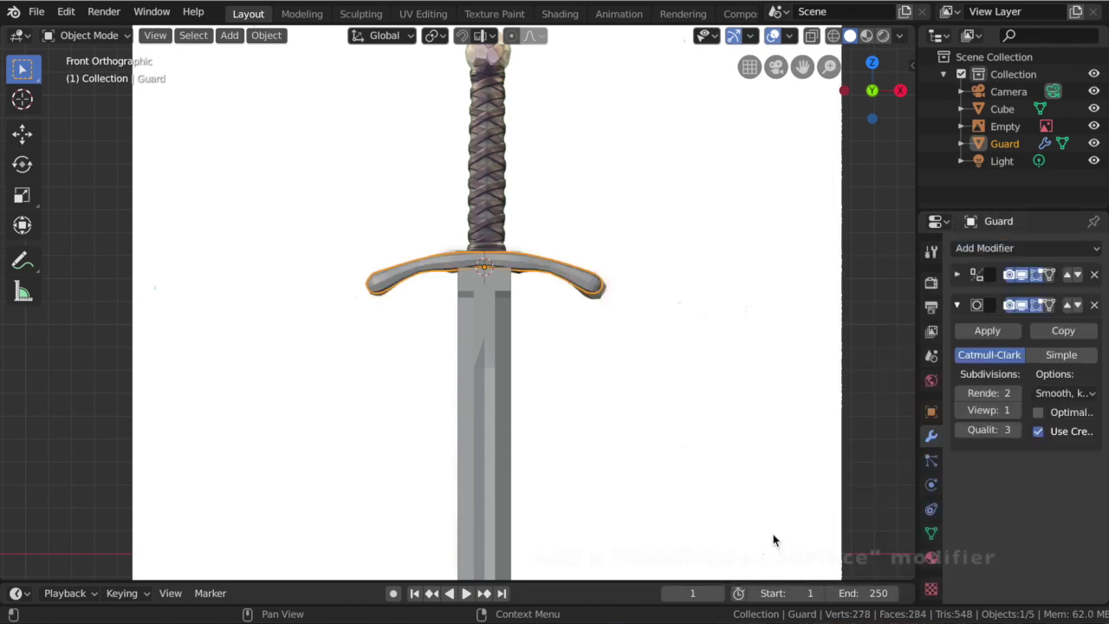
pyautogui.click(1020, 416)
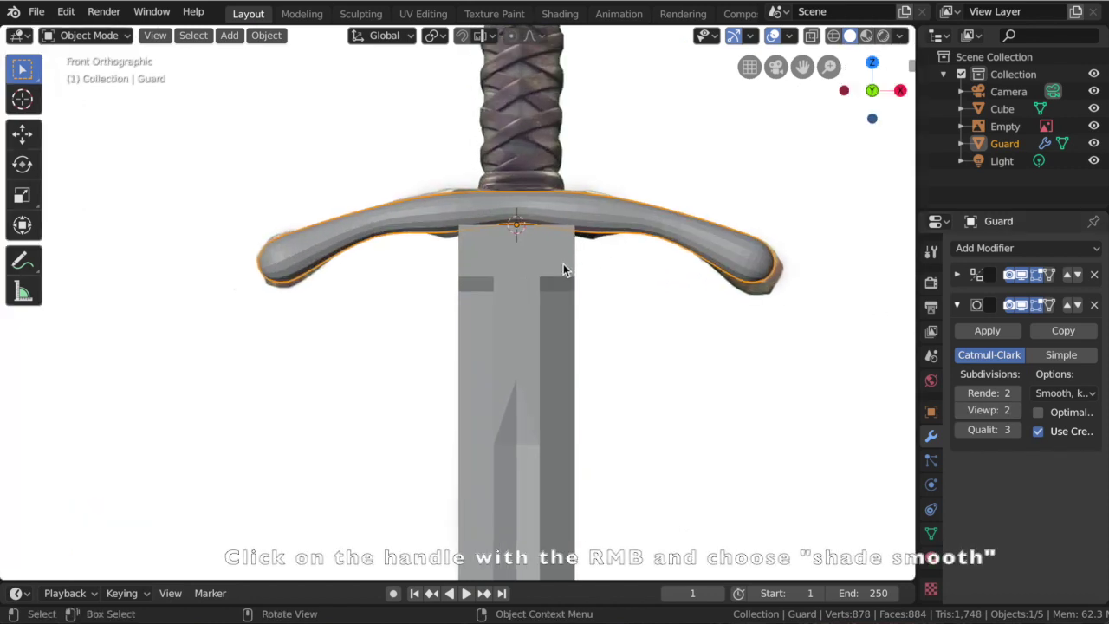
pyautogui.rightClick(451, 215)
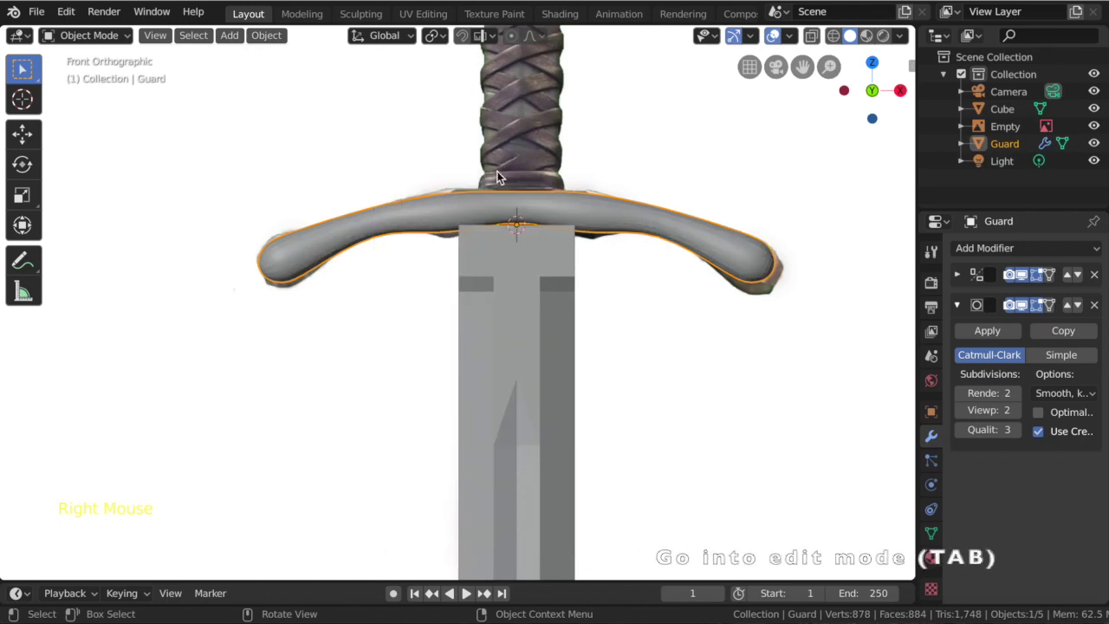
# Loop-cut the guard near its centre, slide the edges toward its top and bottom, then leave Edit Mode.
pyautogui.press('Tab')
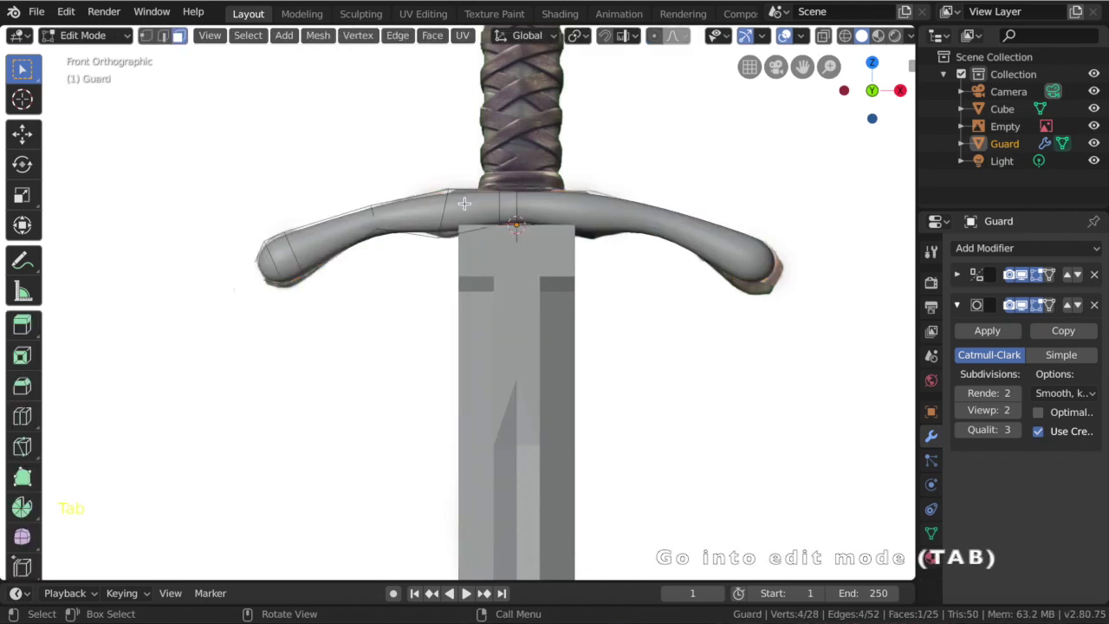
pyautogui.press('ctrl+r')
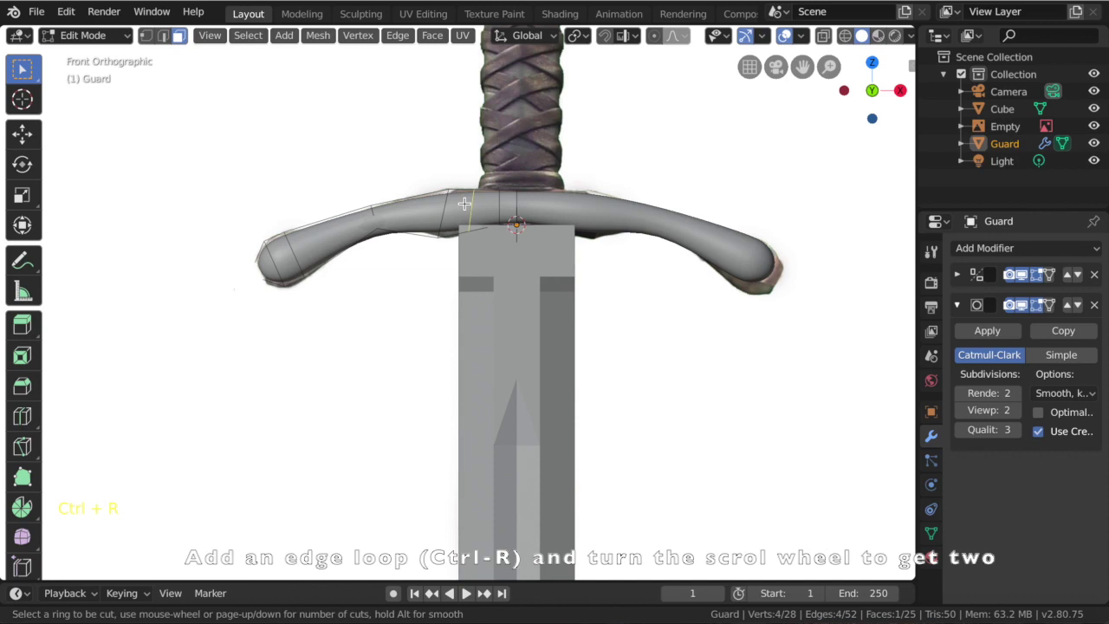
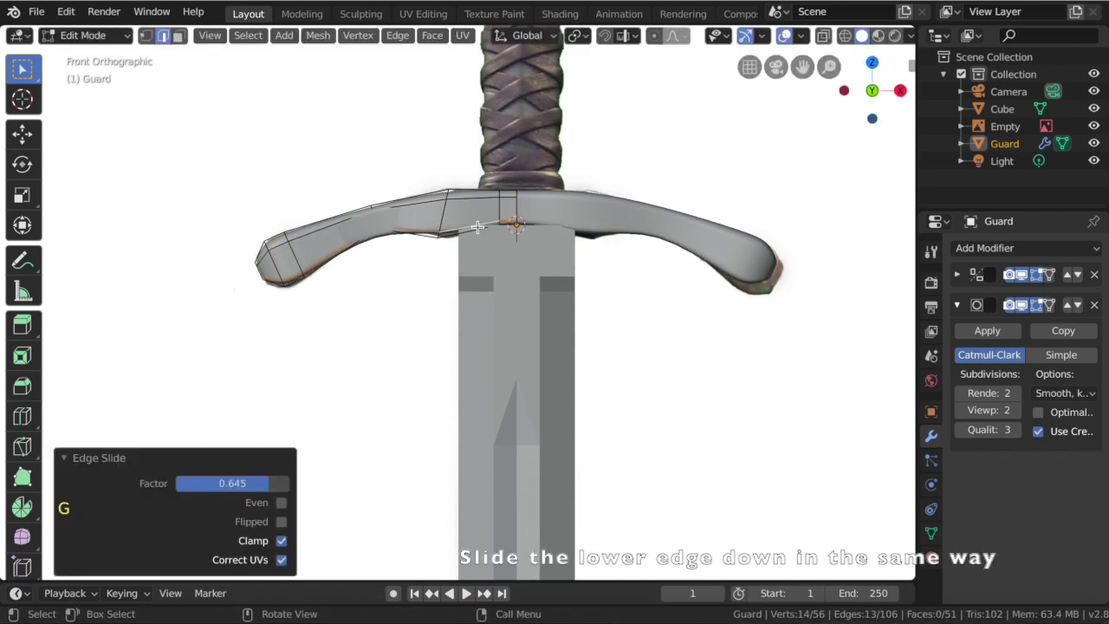
pyautogui.press('Tab')
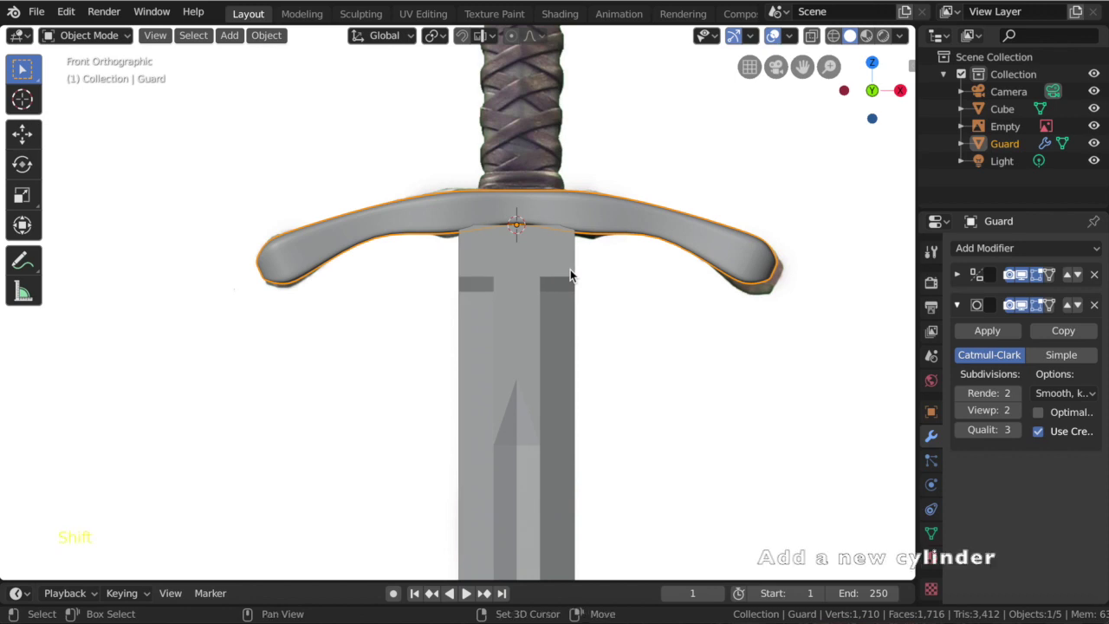
# Add a cylinder, scale it to the handle's width and move it up along Z onto the guard's top.
pyautogui.press('shift+a')
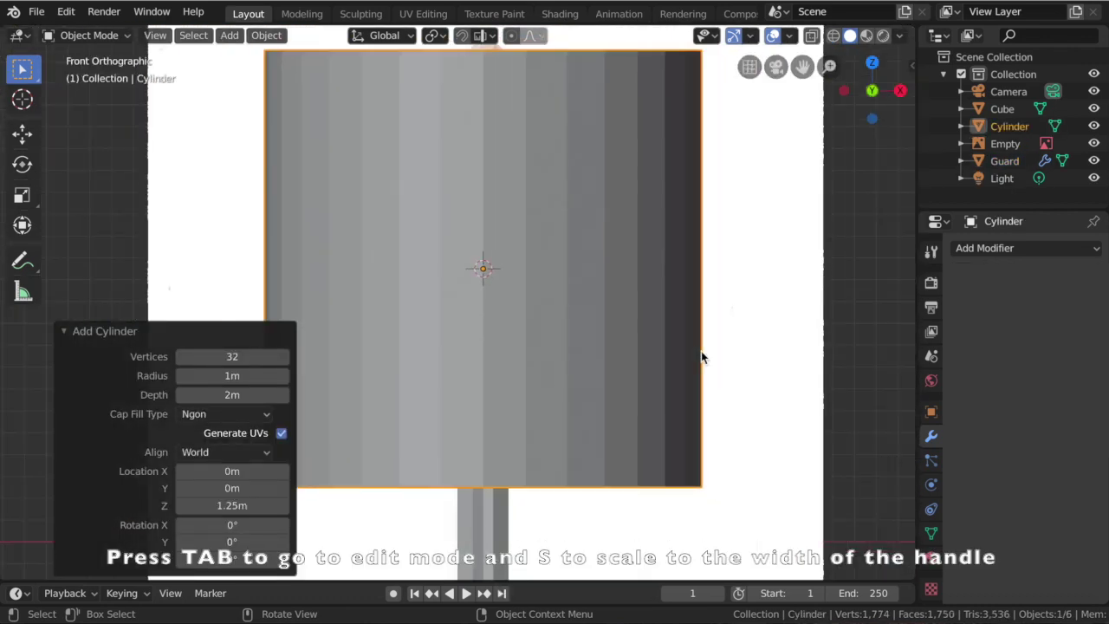
pyautogui.press('Tab')
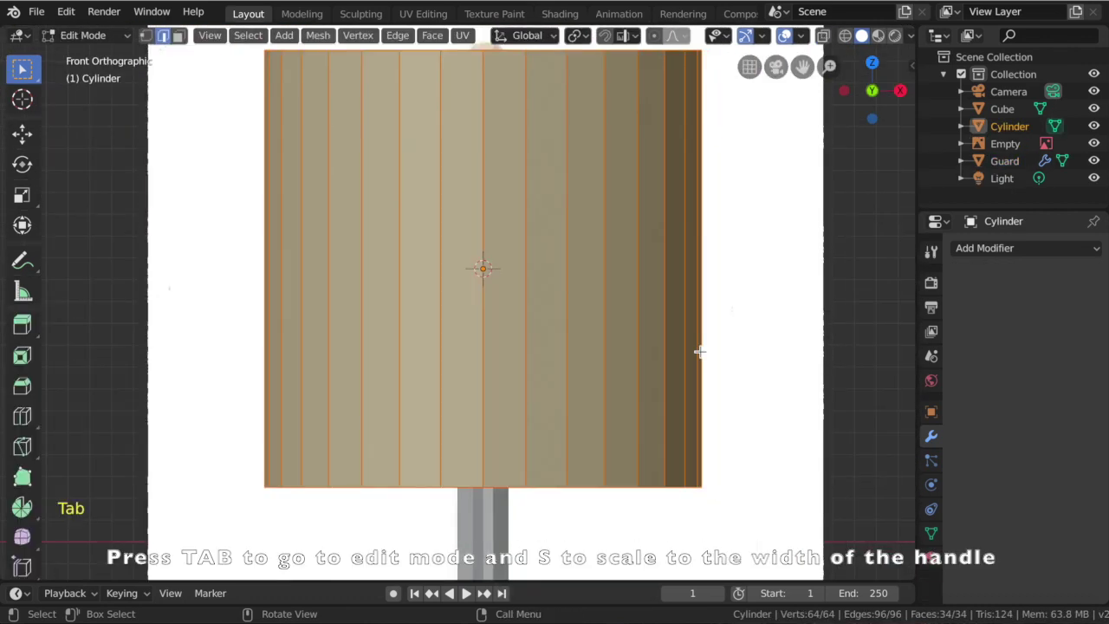
pyautogui.press('s')
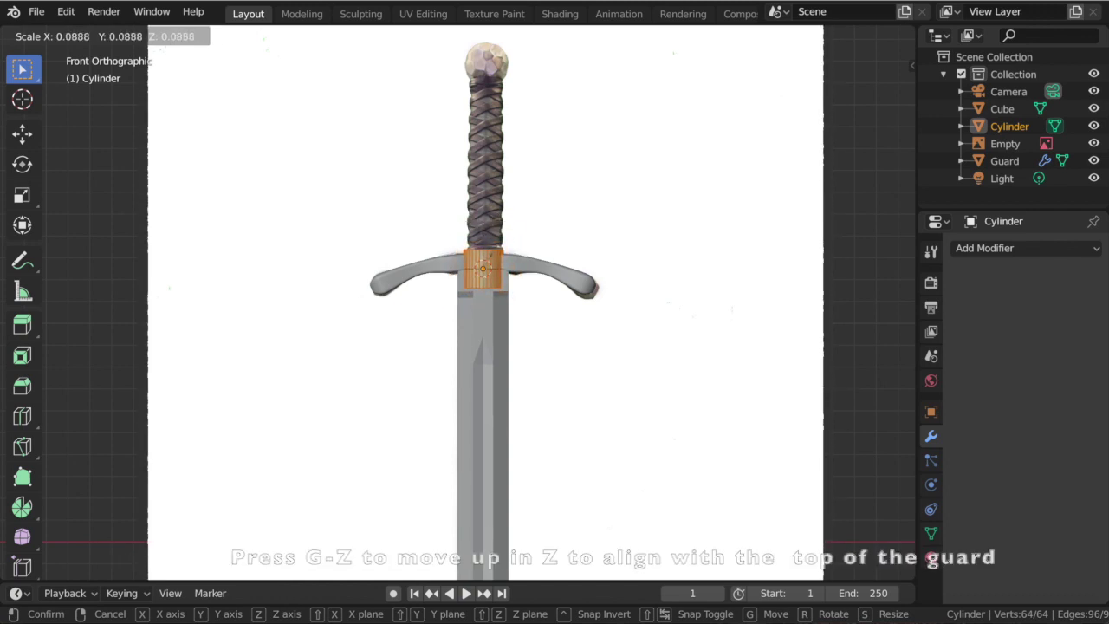
pyautogui.press('g')
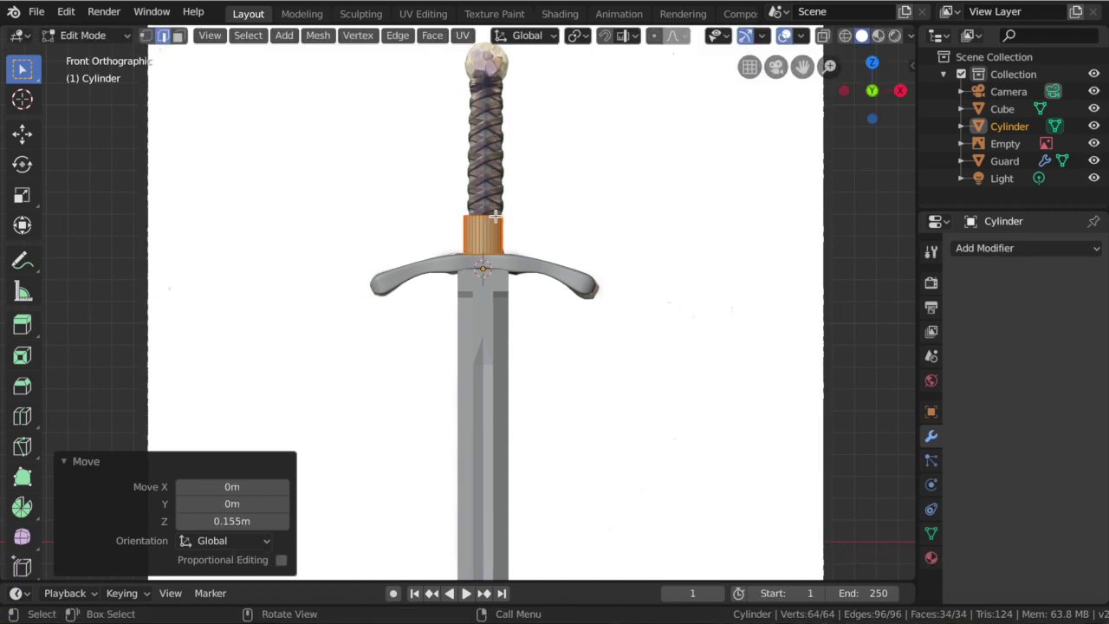
# Stretch the cylinder's top face up to the pommel and add two horizontal loop cuts.
pyautogui.click(182, 44)
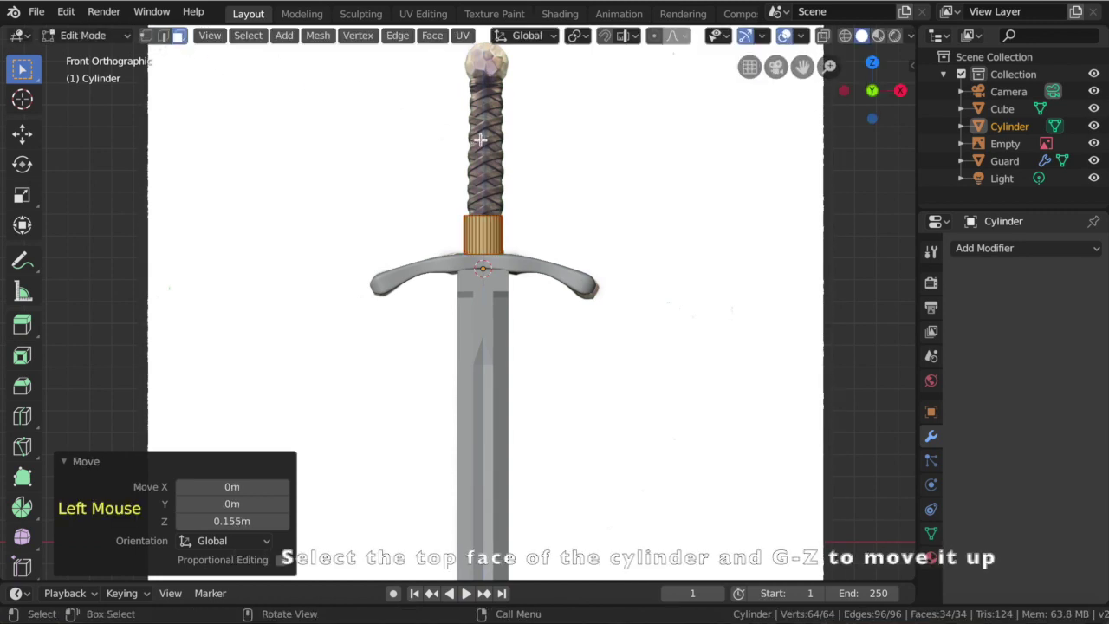
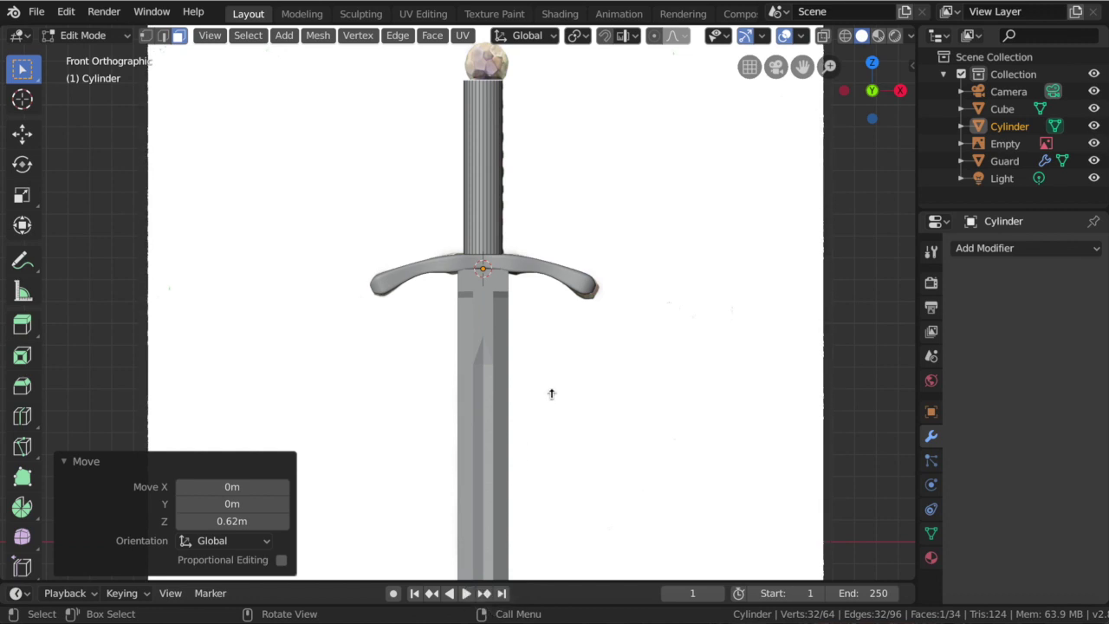
pyautogui.press('ctrl+r')
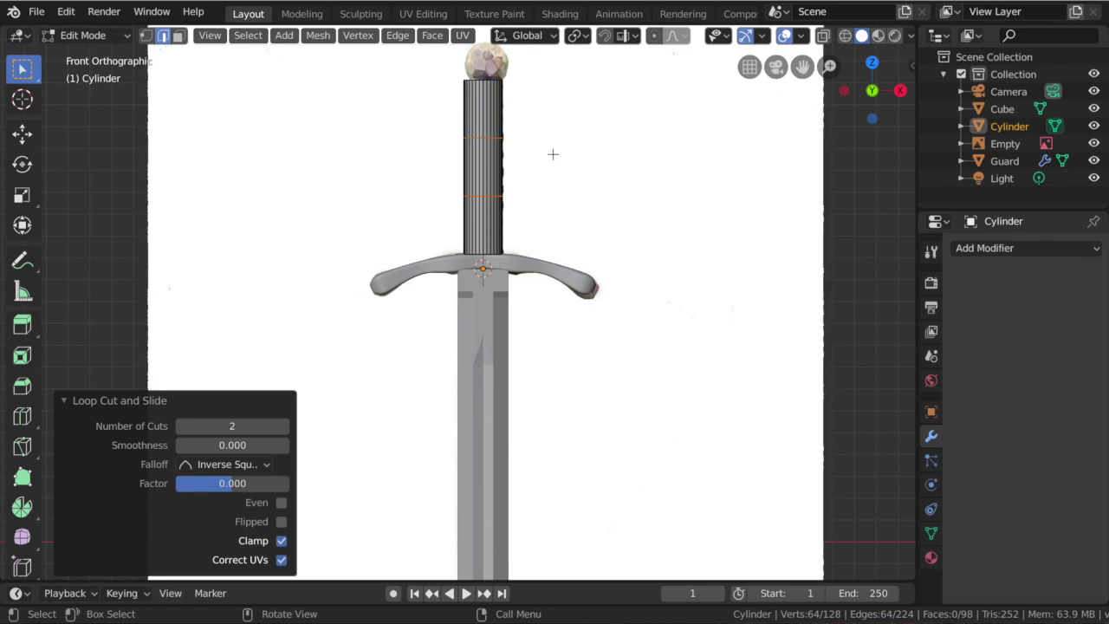
# Flatten the whole handle along X, pinch its end loops for a bulging grip, and shade it smooth.
pyautogui.press('a')
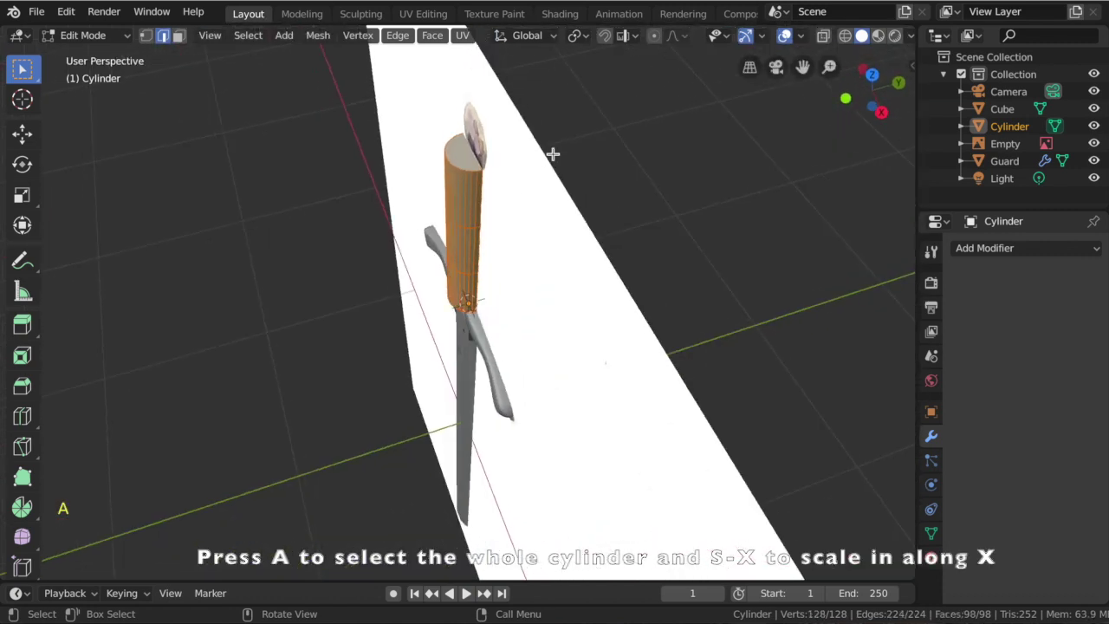
pyautogui.press('s')
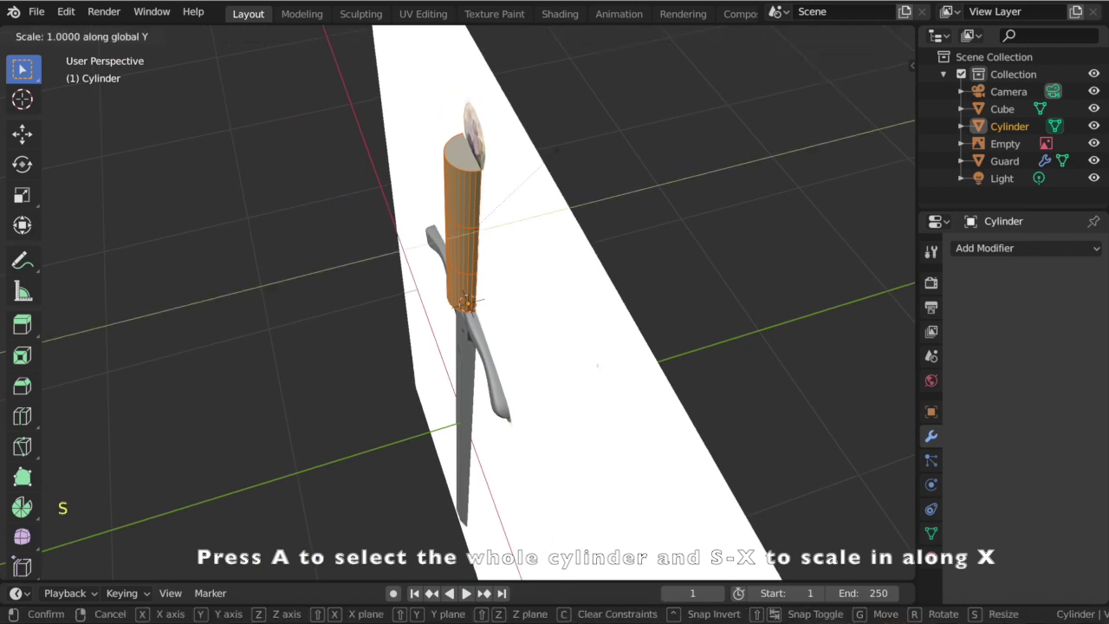
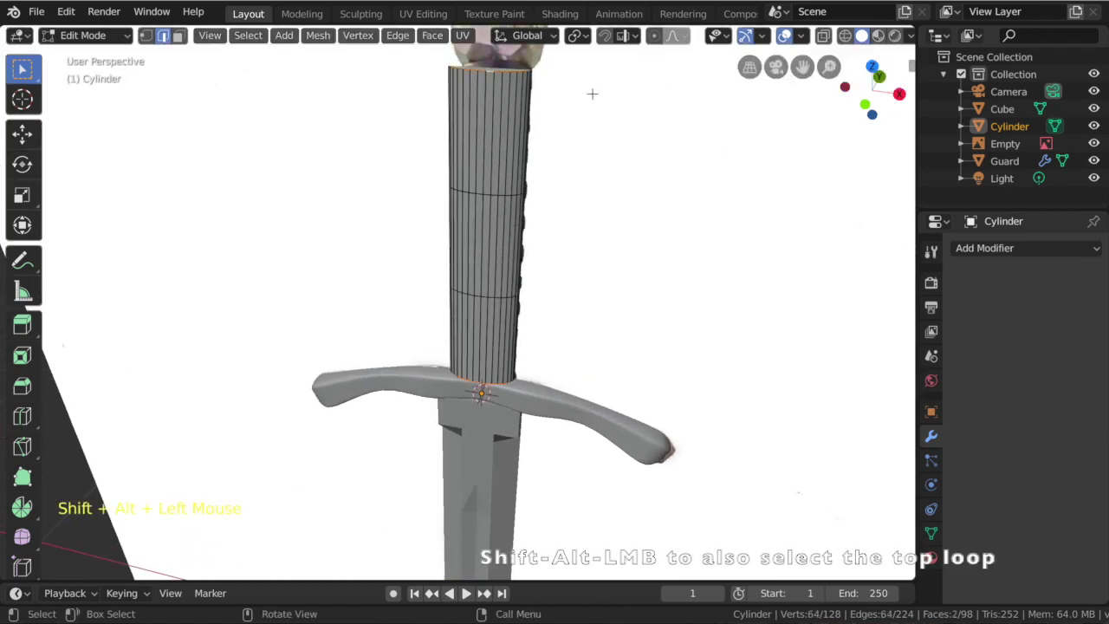
pyautogui.press('s')
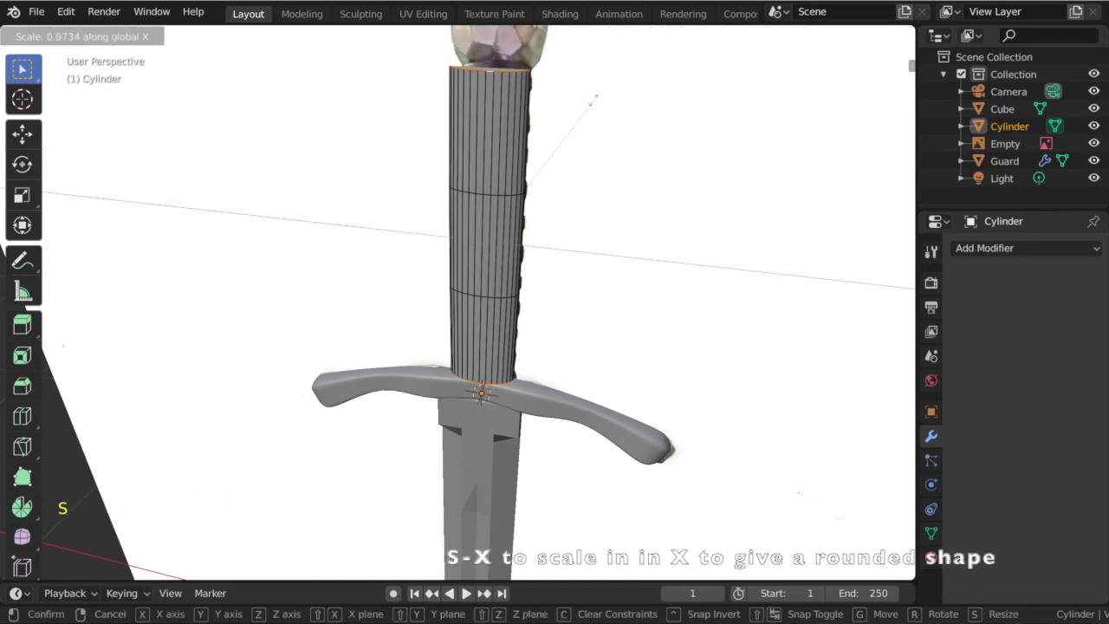
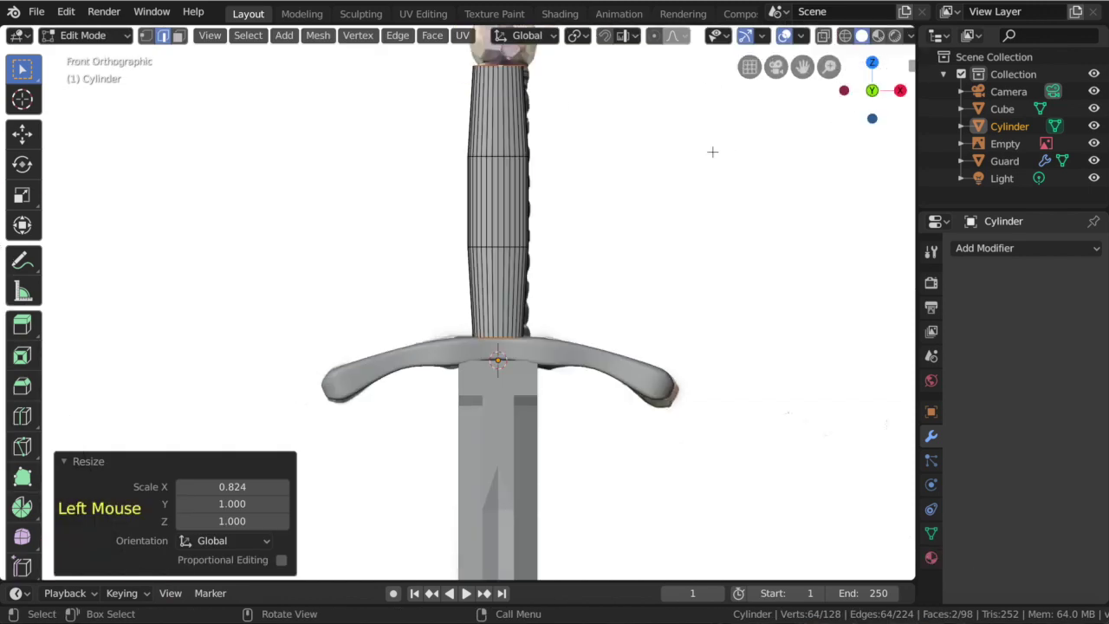
pyautogui.press('Tab')
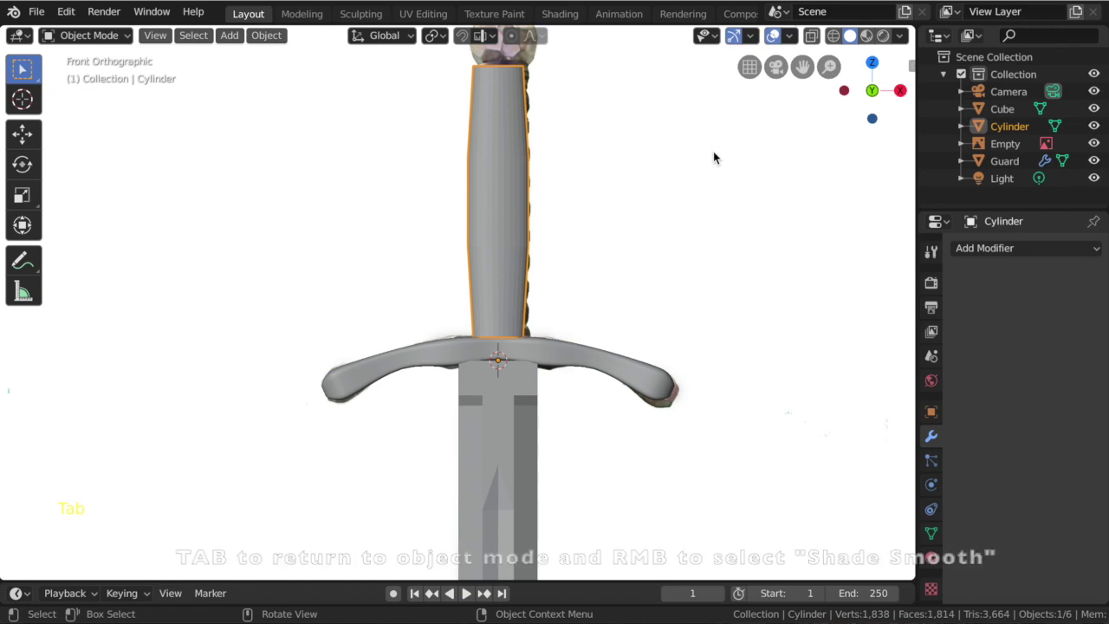
pyautogui.rightClick(508, 155)
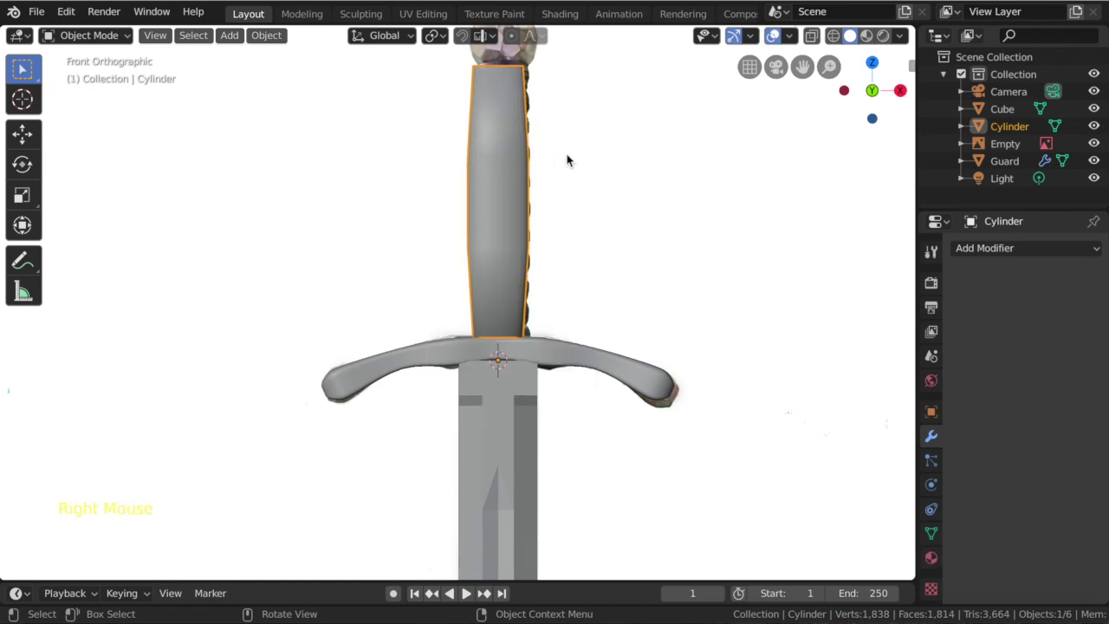
# Add an icosphere, scale it to pommel size and move it up along Z to the handle's top.
pyautogui.press('shift+a')
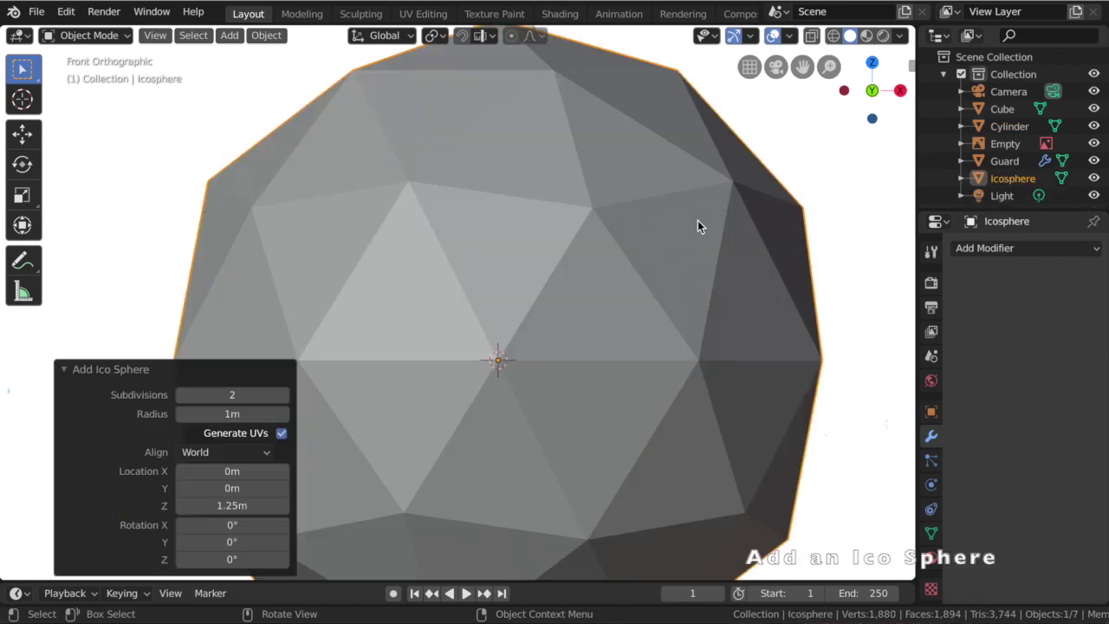
pyautogui.press('Tab')
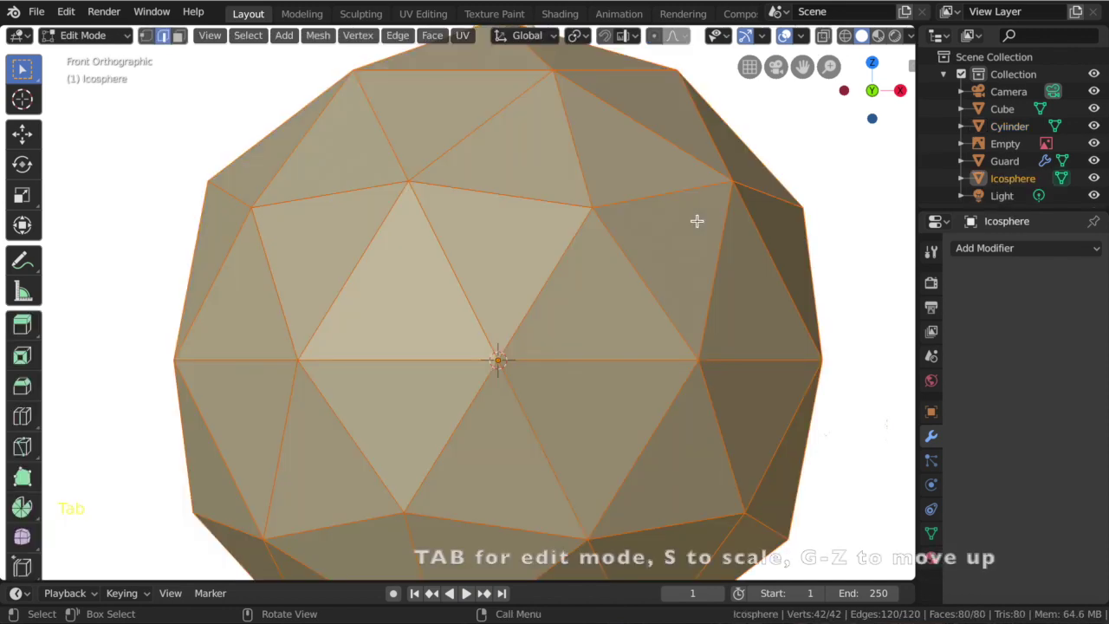
pyautogui.press('s')
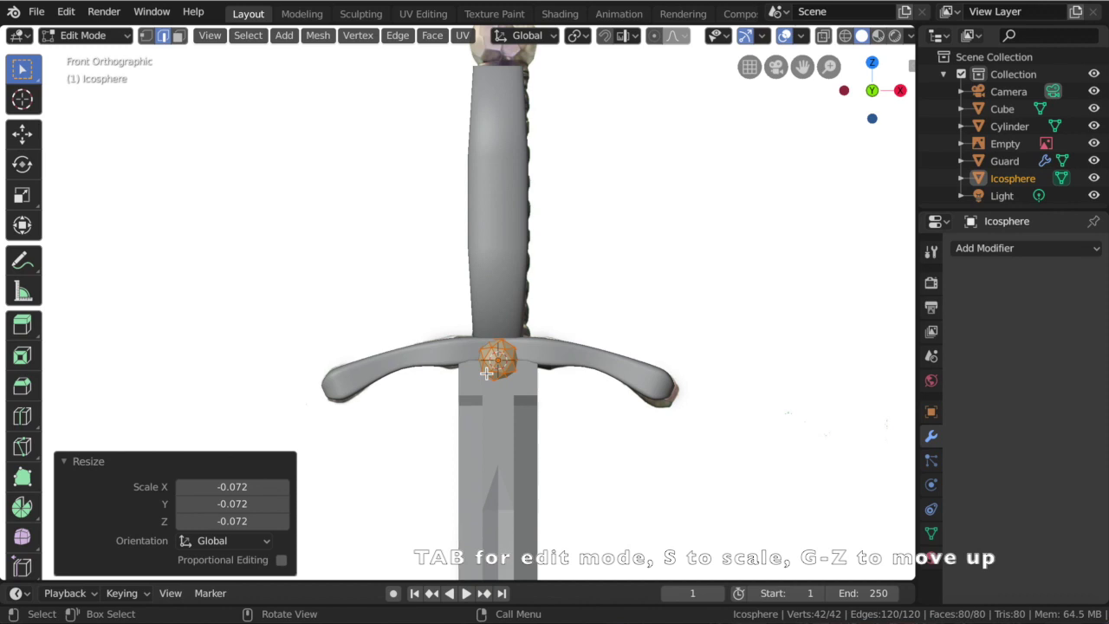
pyautogui.press('s')
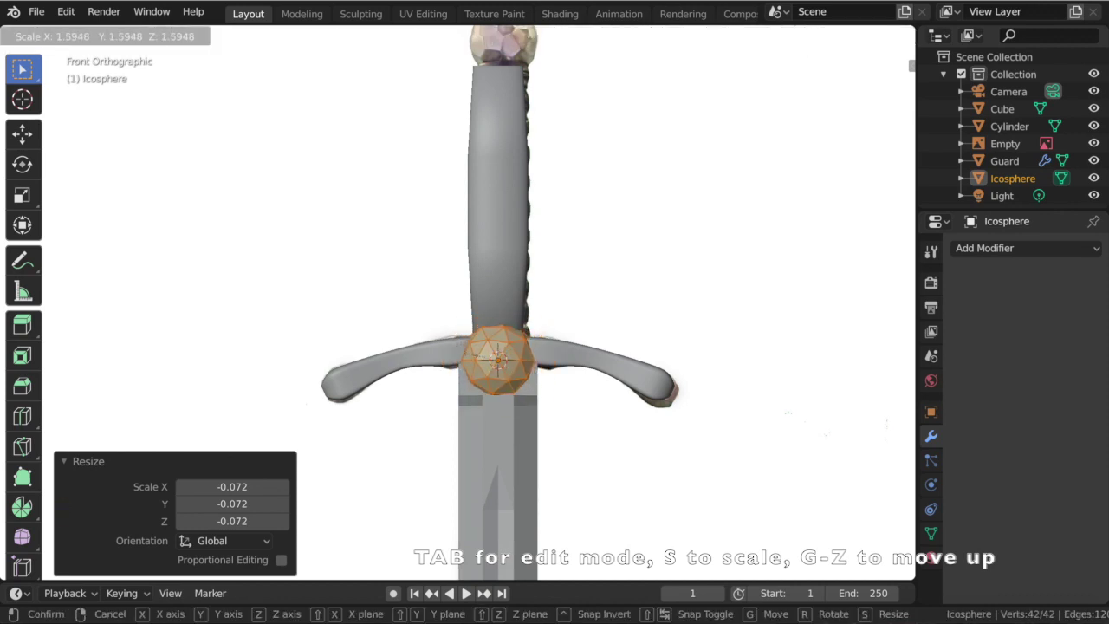
pyautogui.press('g')
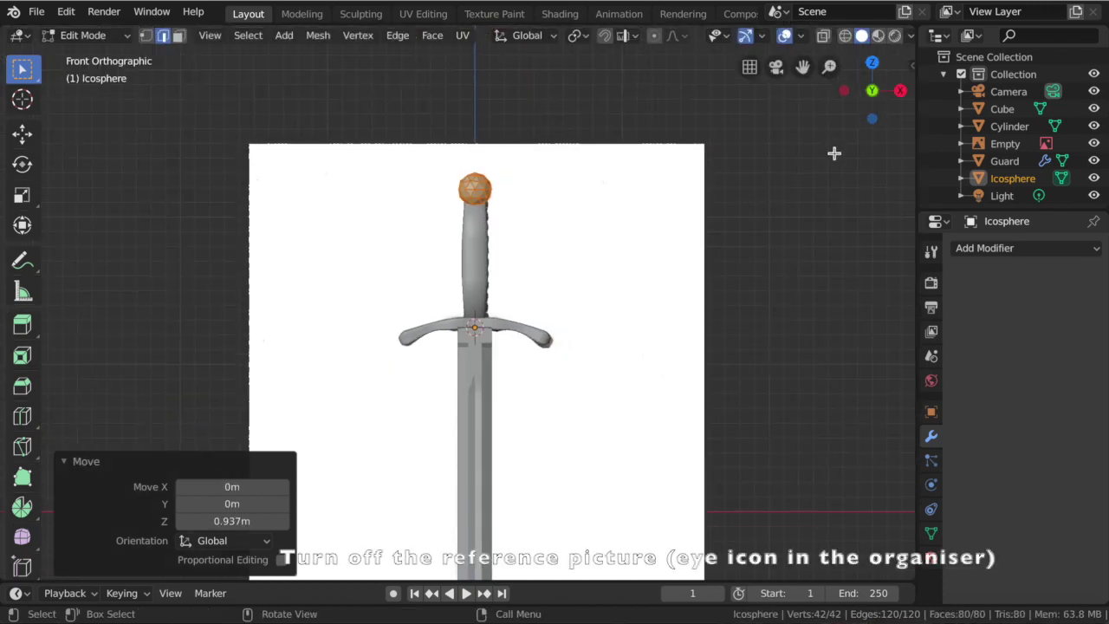
# Hide the reference Empty, return to Object Mode, deselect everything and snap the 3D cursor to world origin.
pyautogui.click(1097, 146)
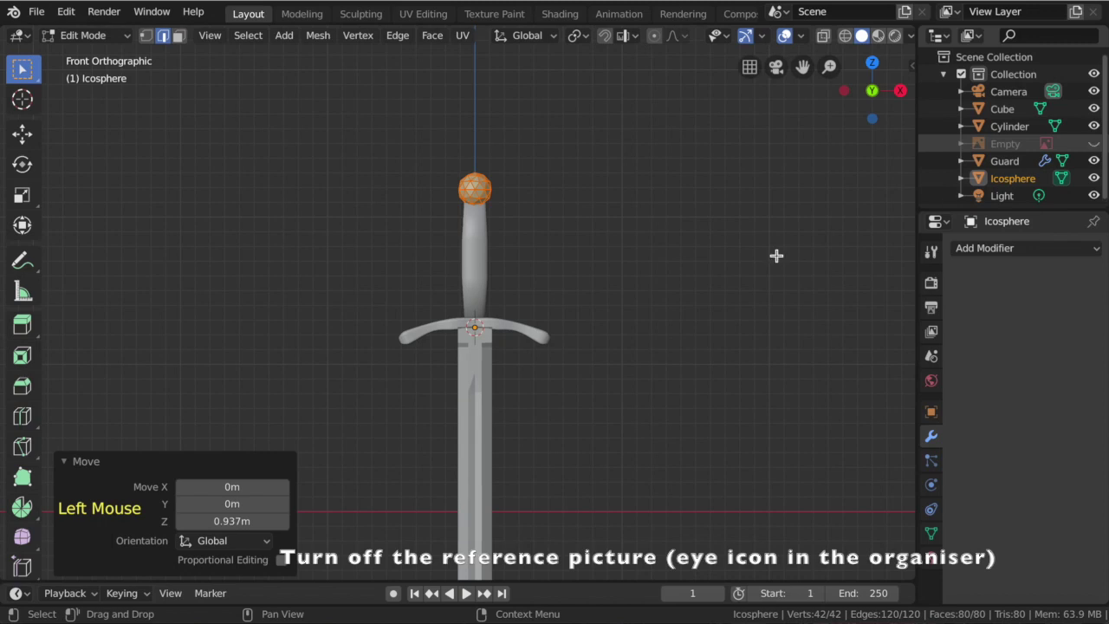
pyautogui.press('Tab')
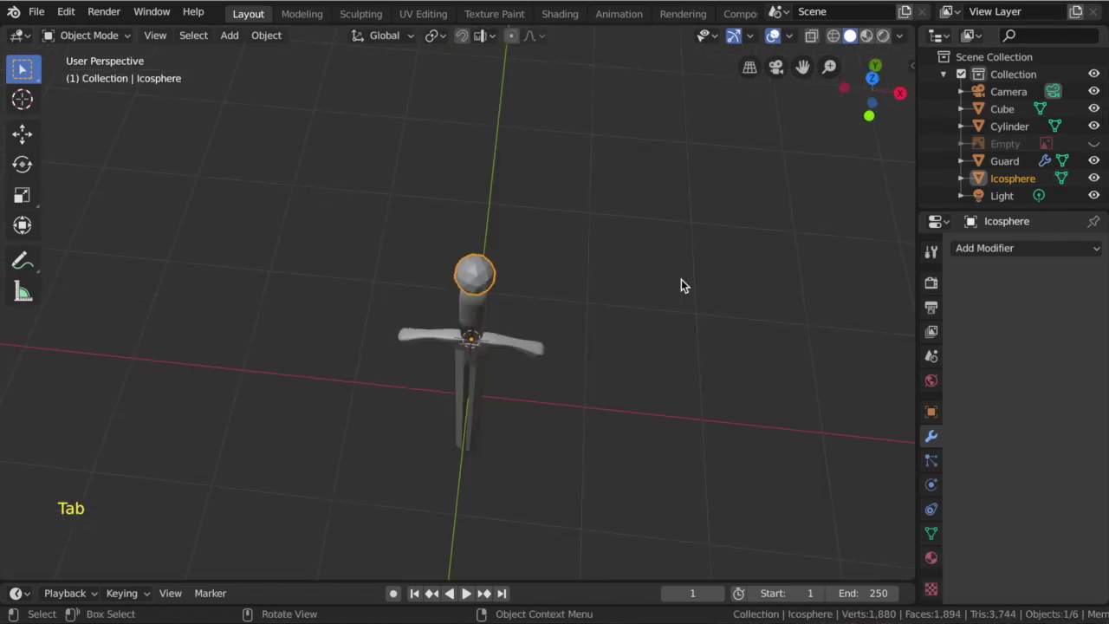
pyautogui.press('Tab')
pyautogui.press('Tab')
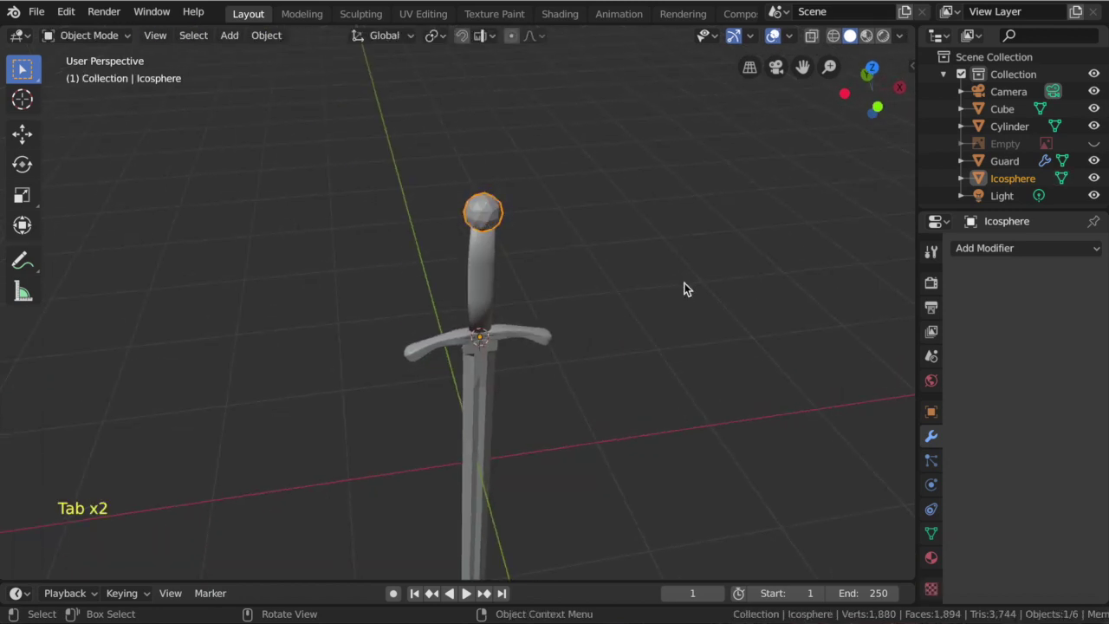
pyautogui.press('alt+a')
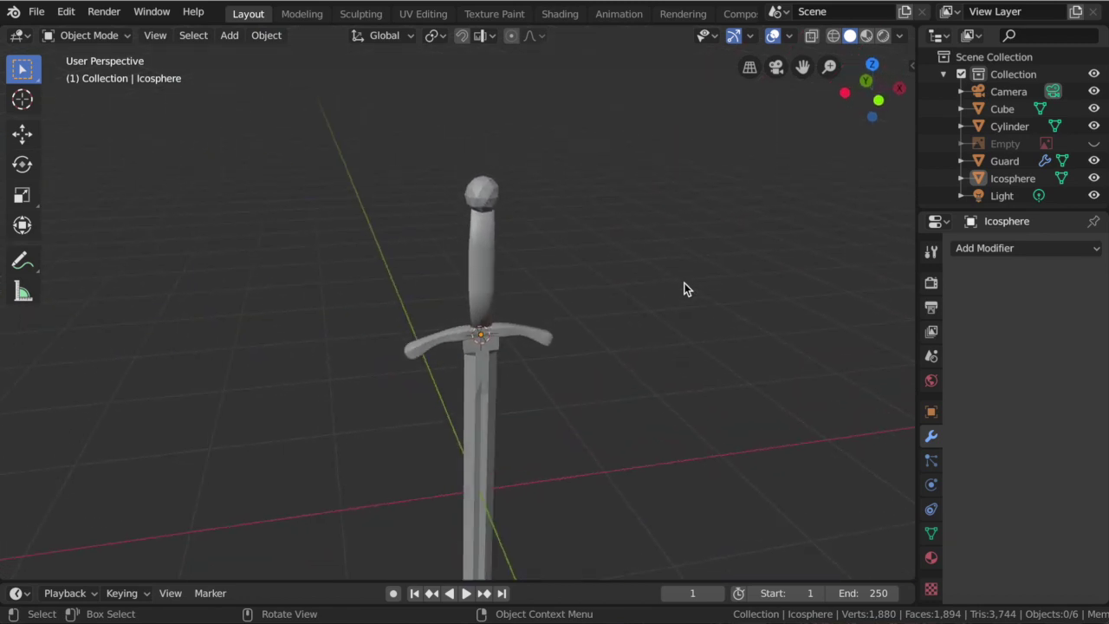
pyautogui.press('shift+s')
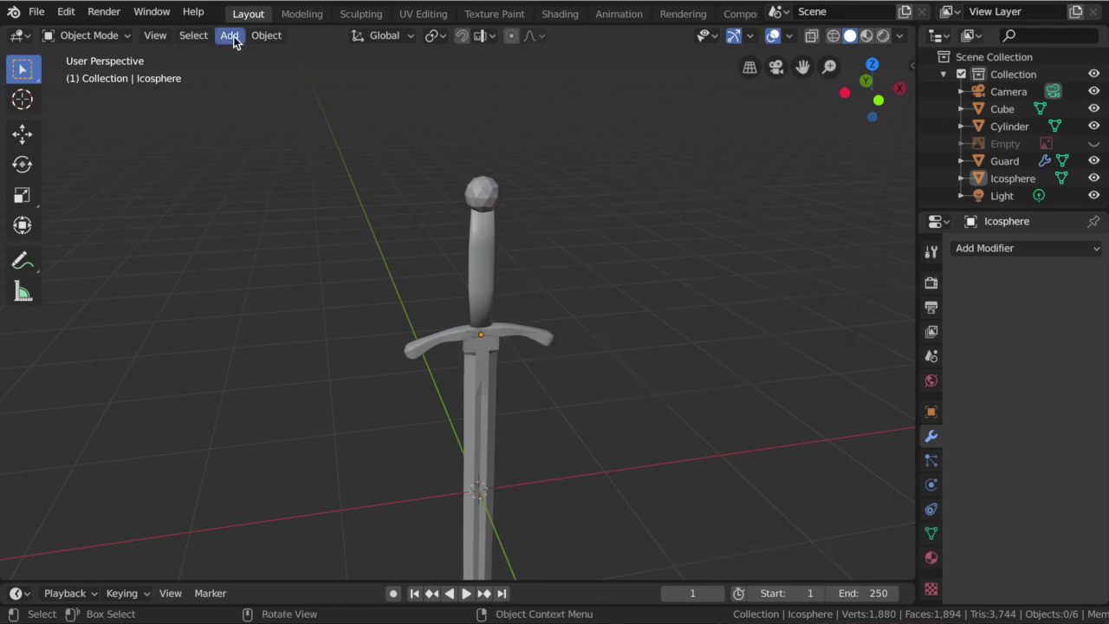
# Add an empty named Sword at the origin and rename the icosphere Pommel and the cylinder Handle.
pyautogui.click(234, 41)
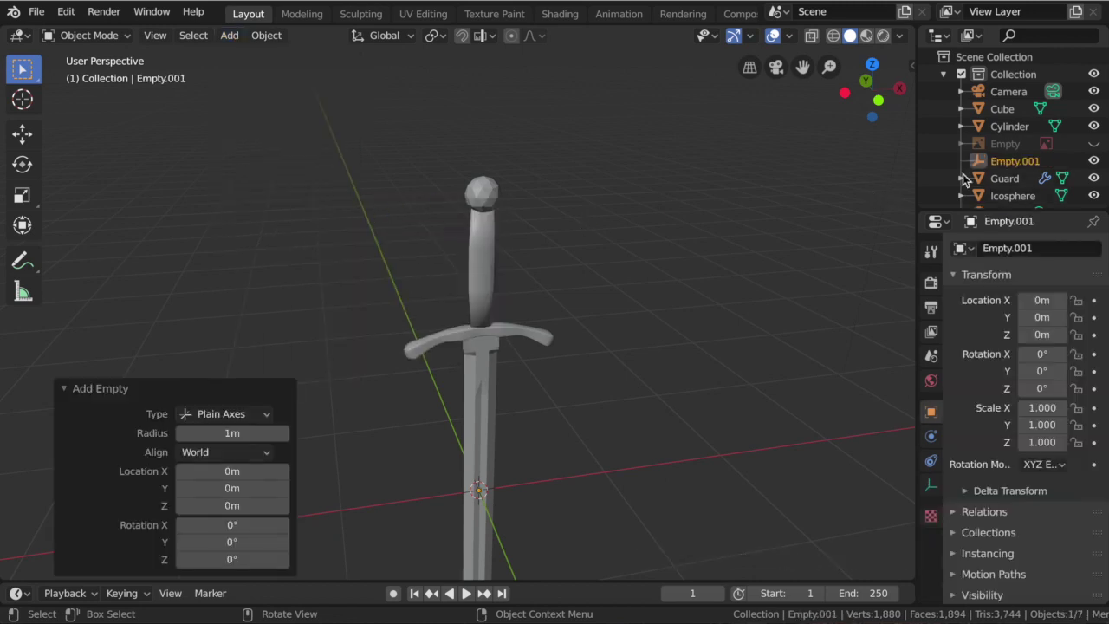
pyautogui.doubleClick(1022, 165)
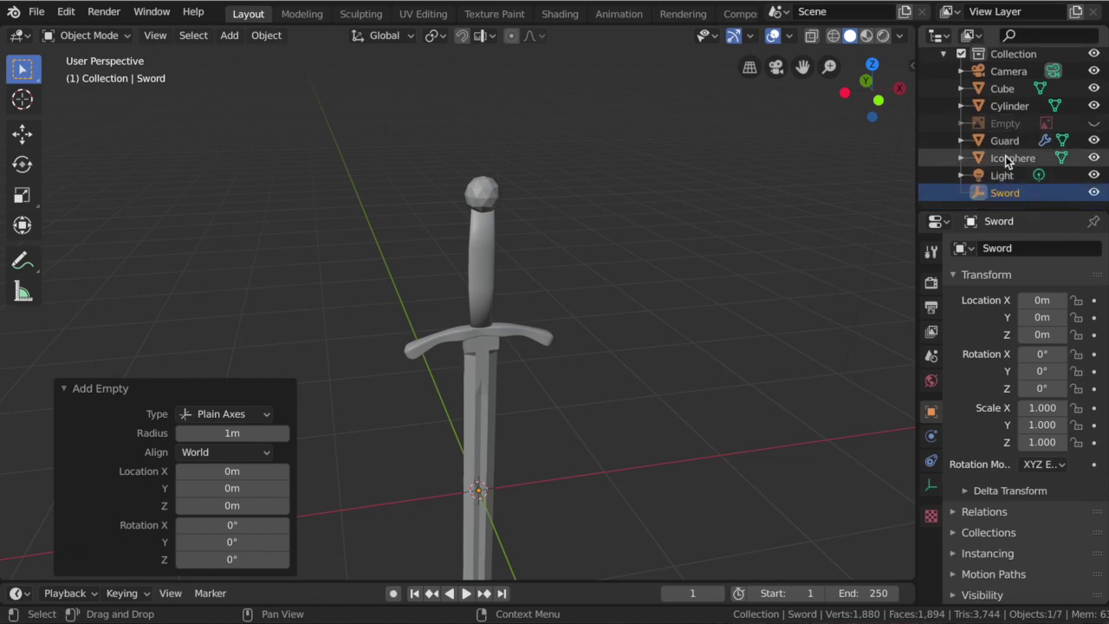
pyautogui.doubleClick(1008, 159)
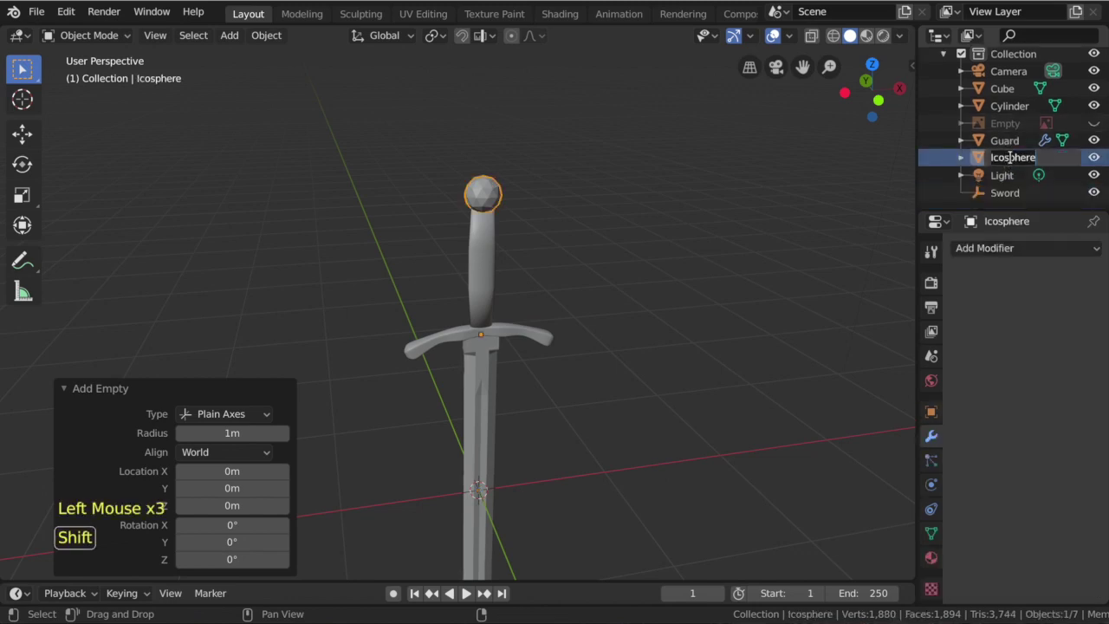
pyautogui.press('m')
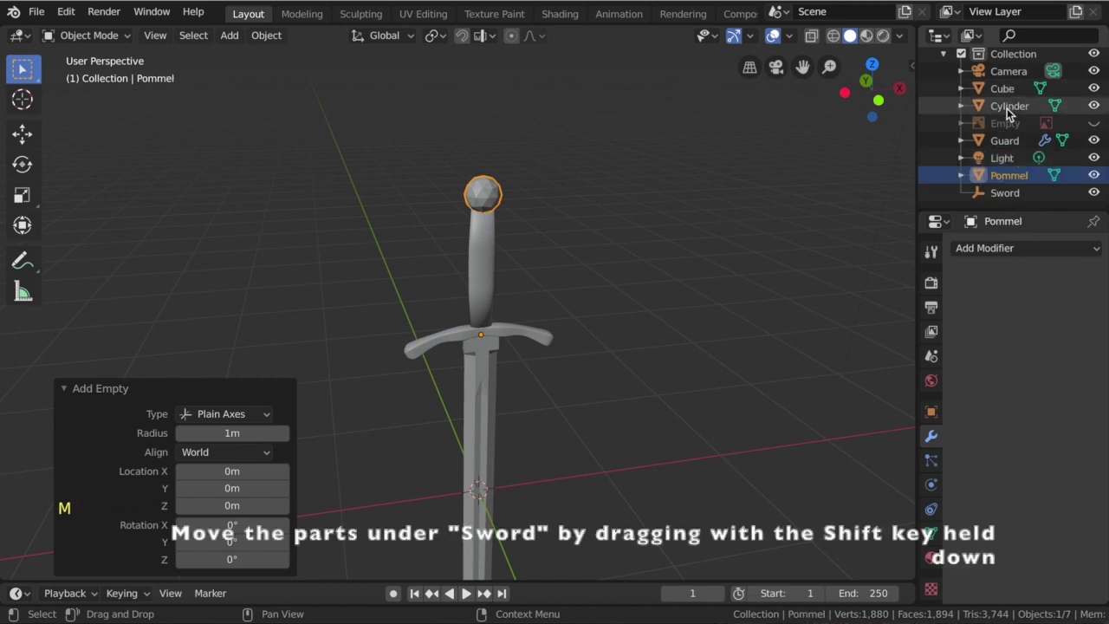
pyautogui.doubleClick(1010, 103)
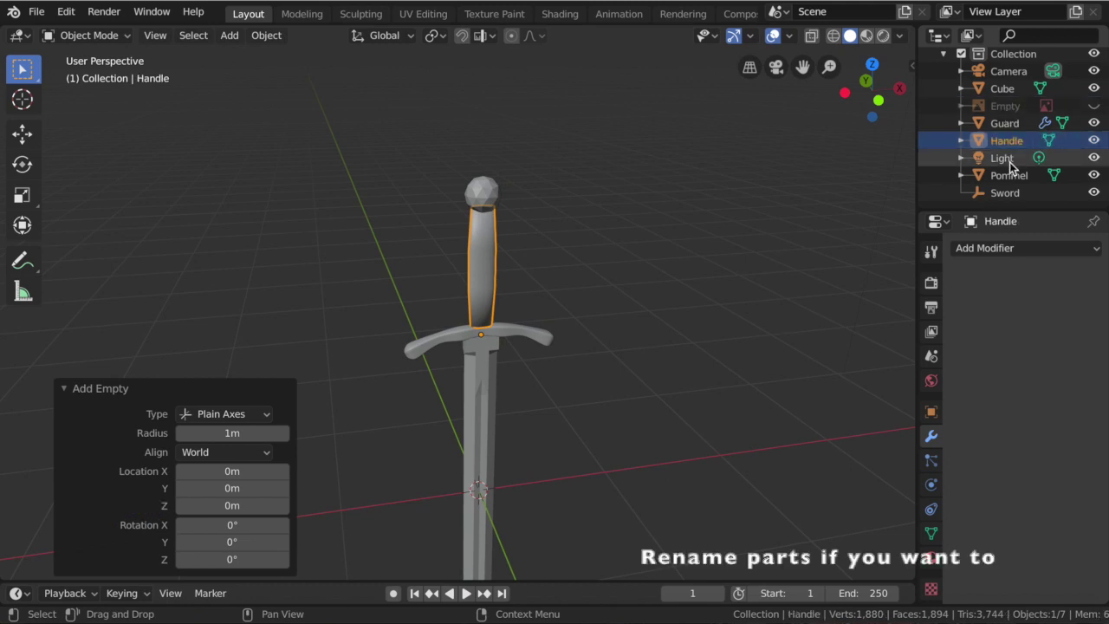
# Parent Pommel, Handle and Guard under Sword, rename Cube to Blade and parent it too.
pyautogui.click(1009, 180)
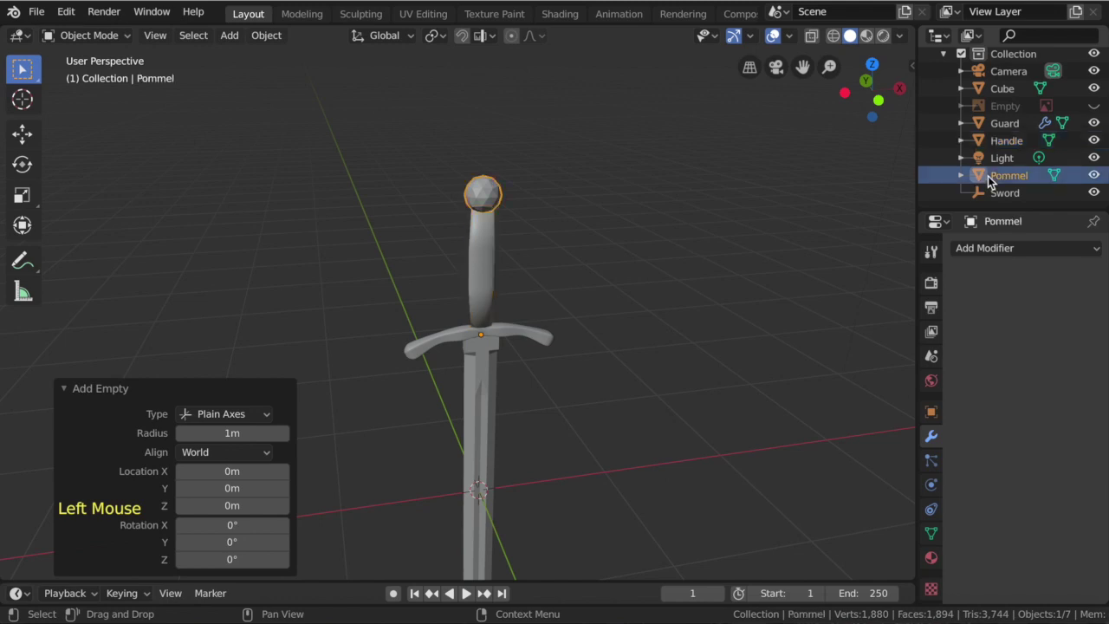
pyautogui.click(990, 179)
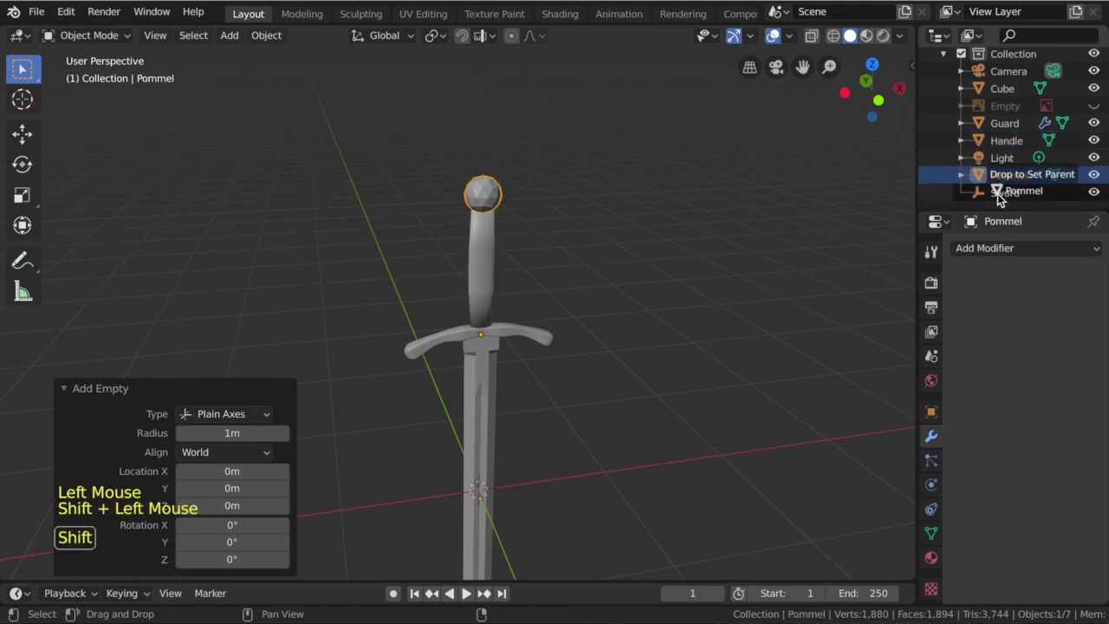
pyautogui.click(996, 151)
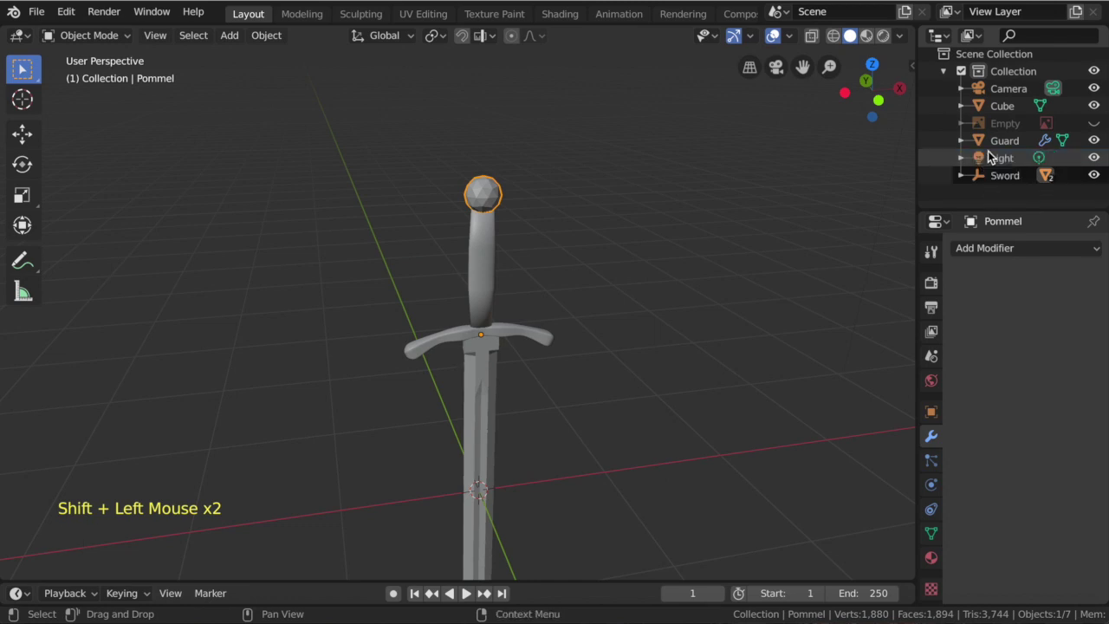
pyautogui.click(991, 142)
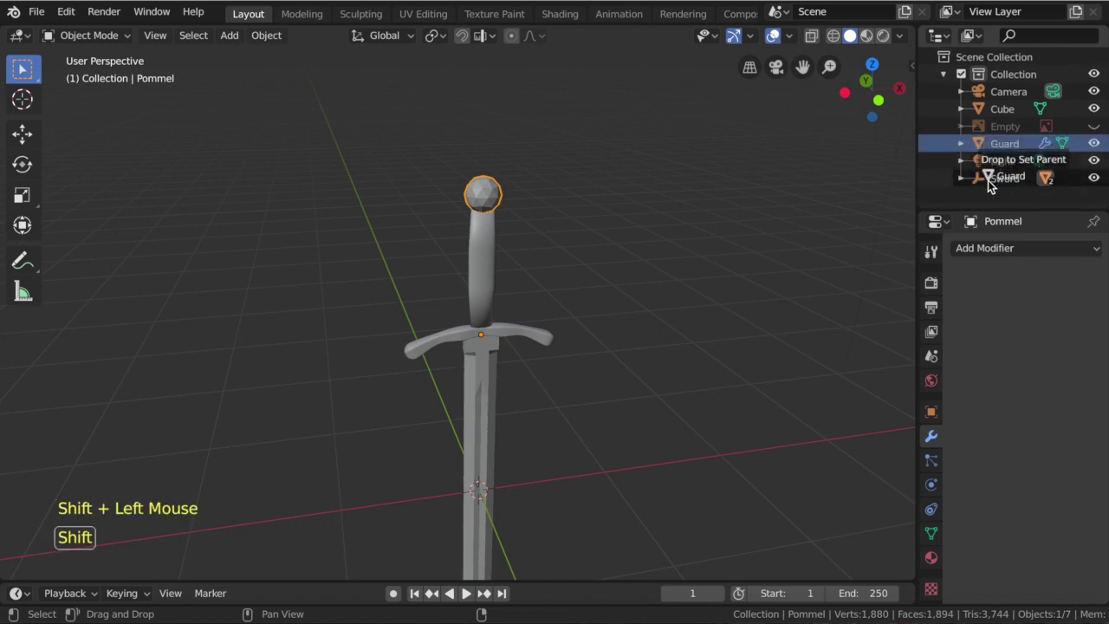
pyautogui.doubleClick(996, 114)
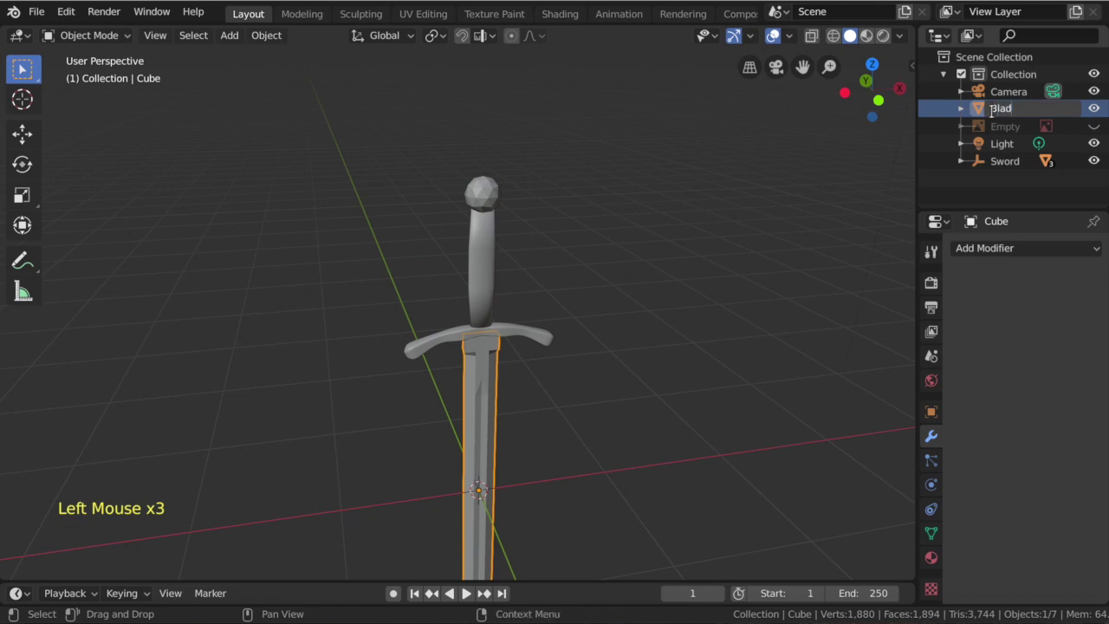
pyautogui.click(987, 86)
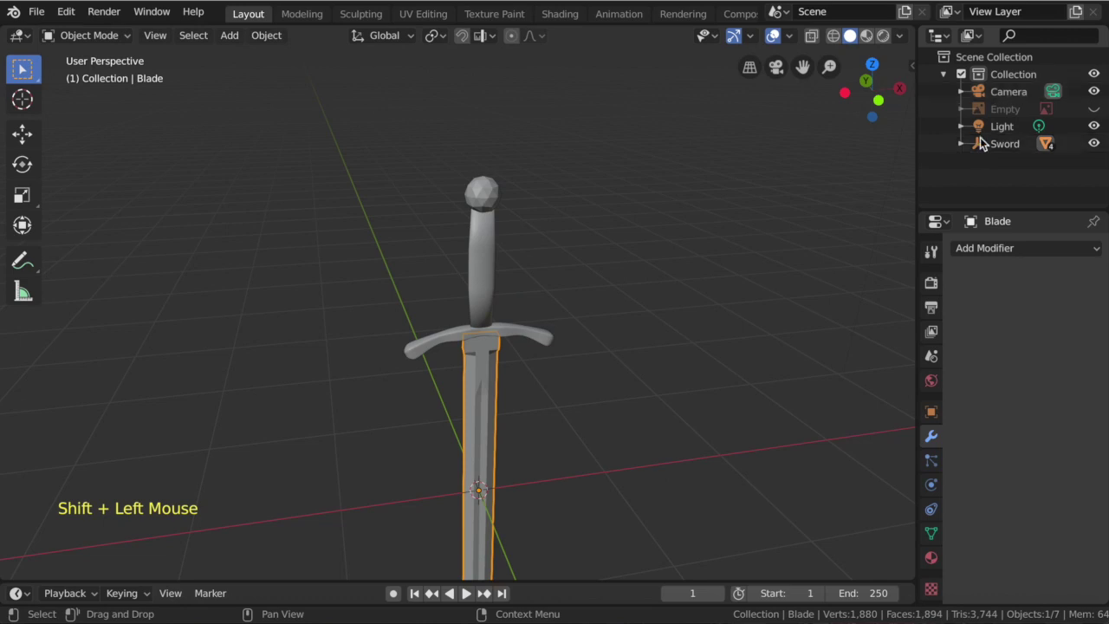
pyautogui.click(983, 140)
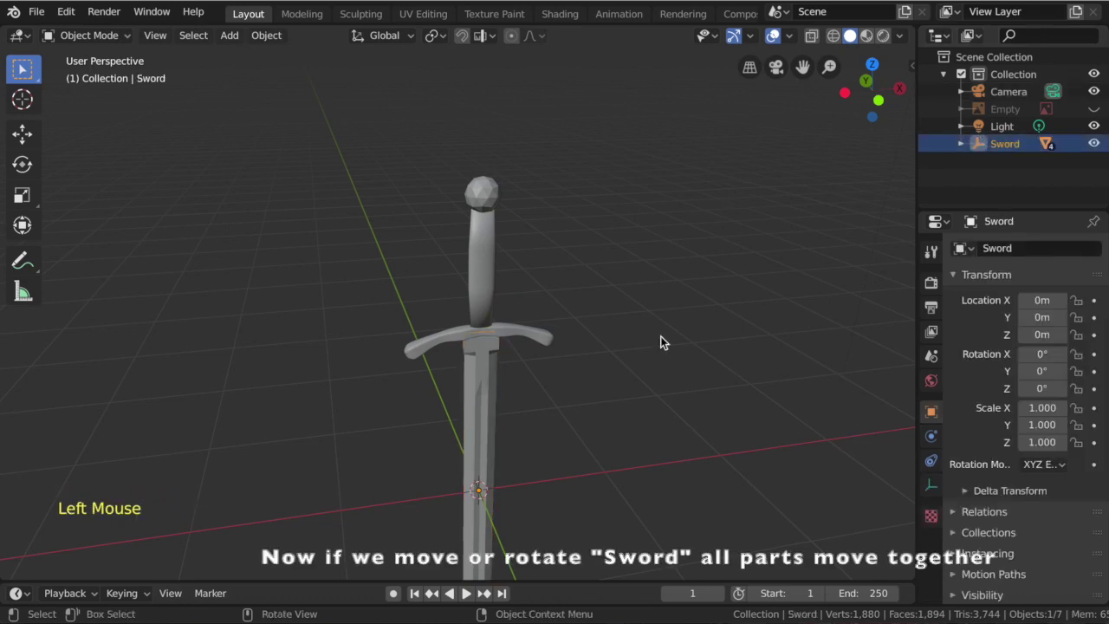
pyautogui.press('g')
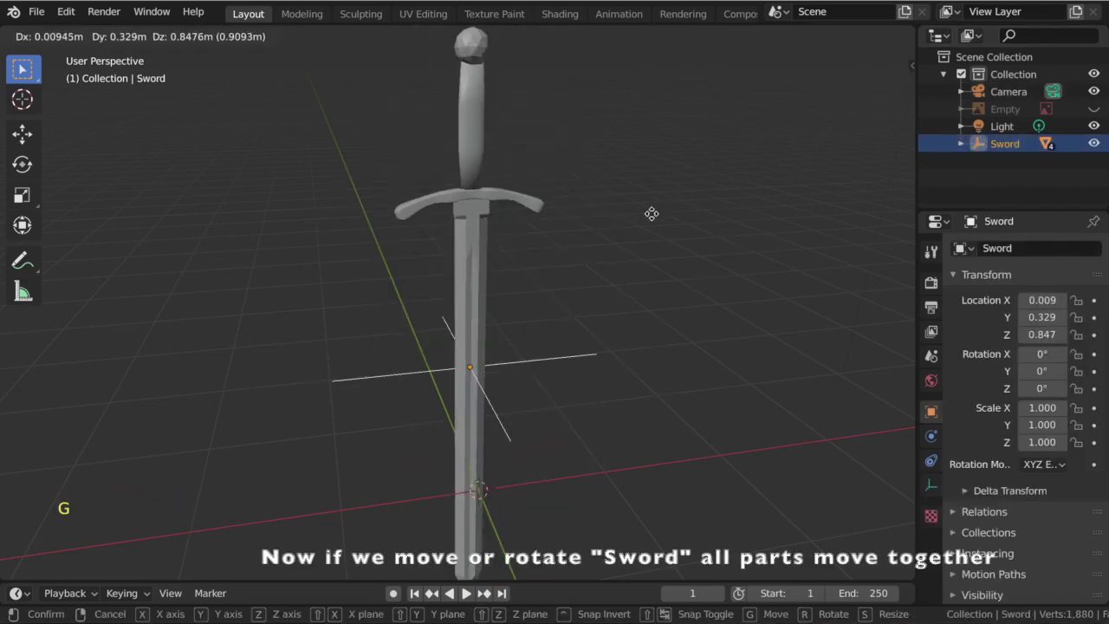
pyautogui.press('r')
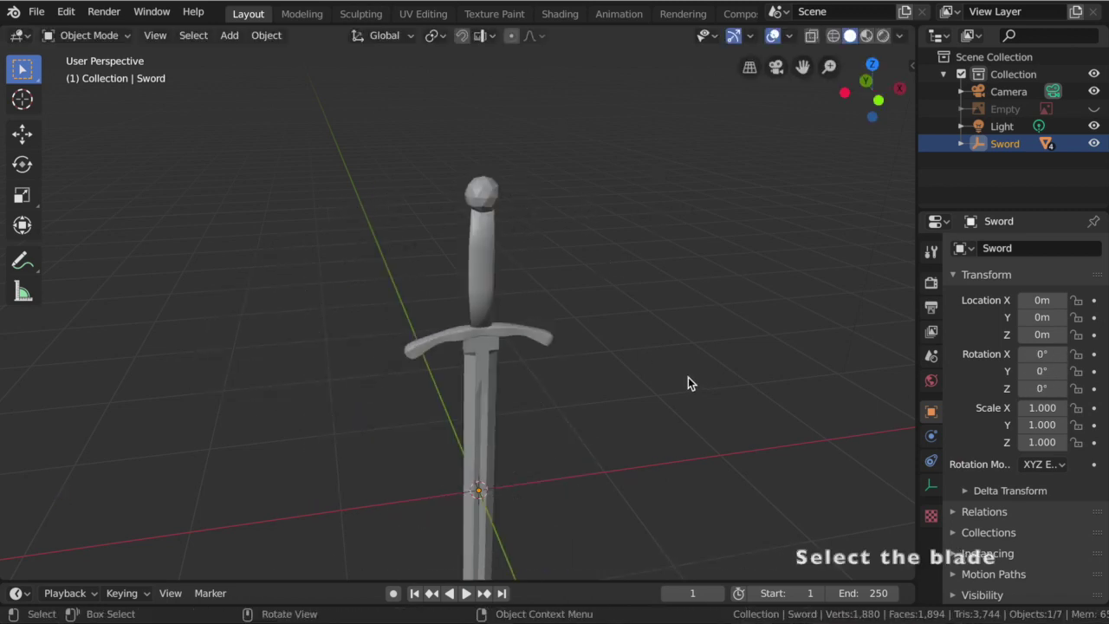
# Create a new material on the blade and name it Steel.
pyautogui.click(497, 380)
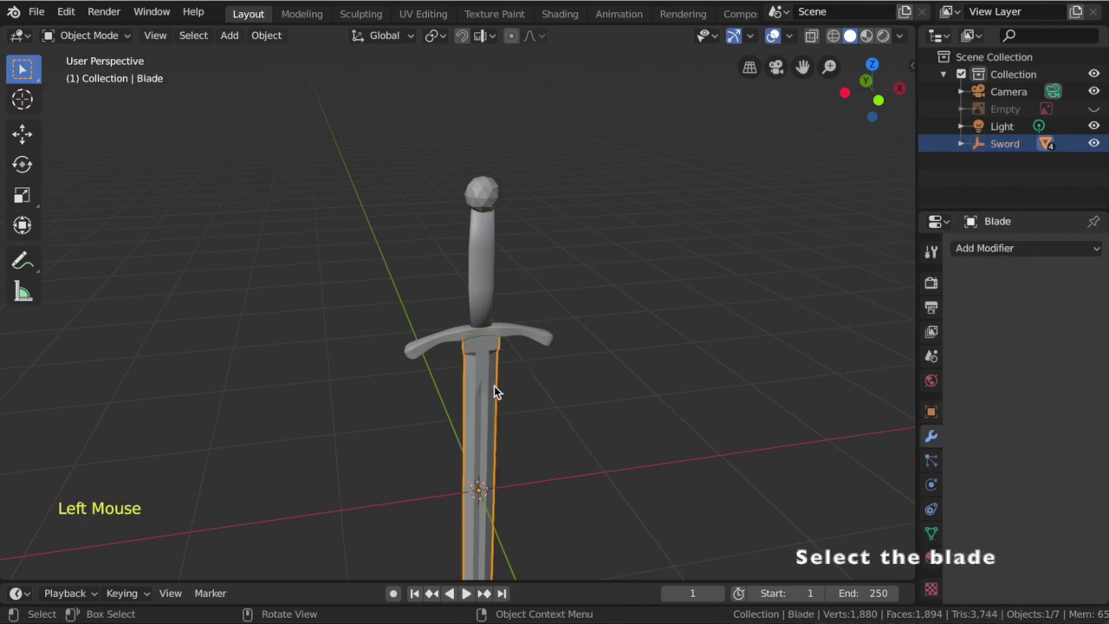
pyautogui.click(932, 547)
pyautogui.click(1033, 324)
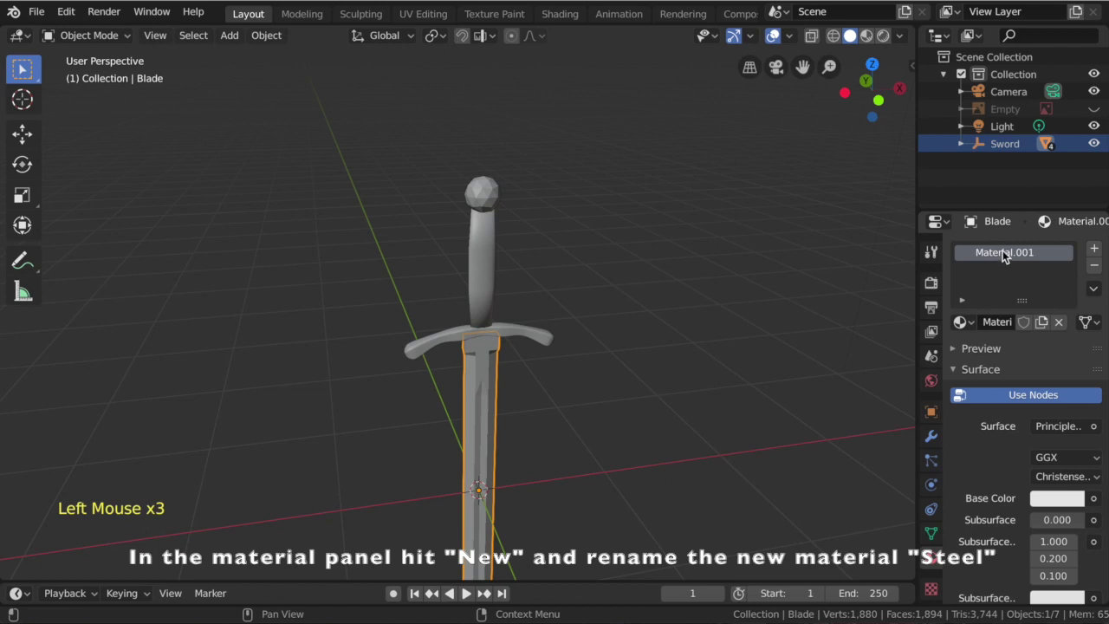
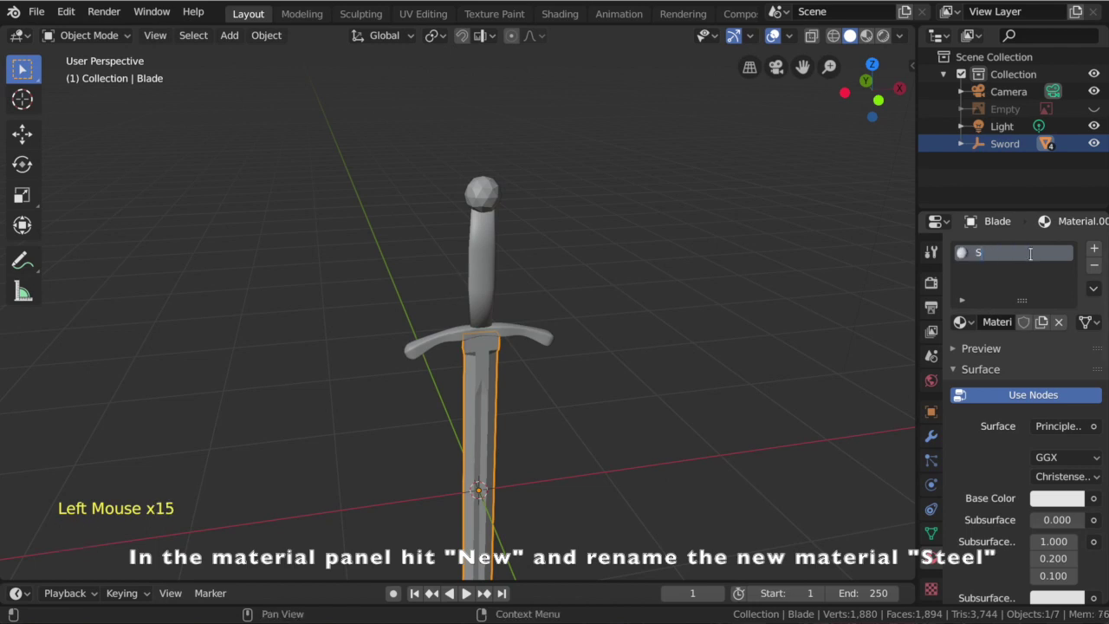
pyautogui.press('e')
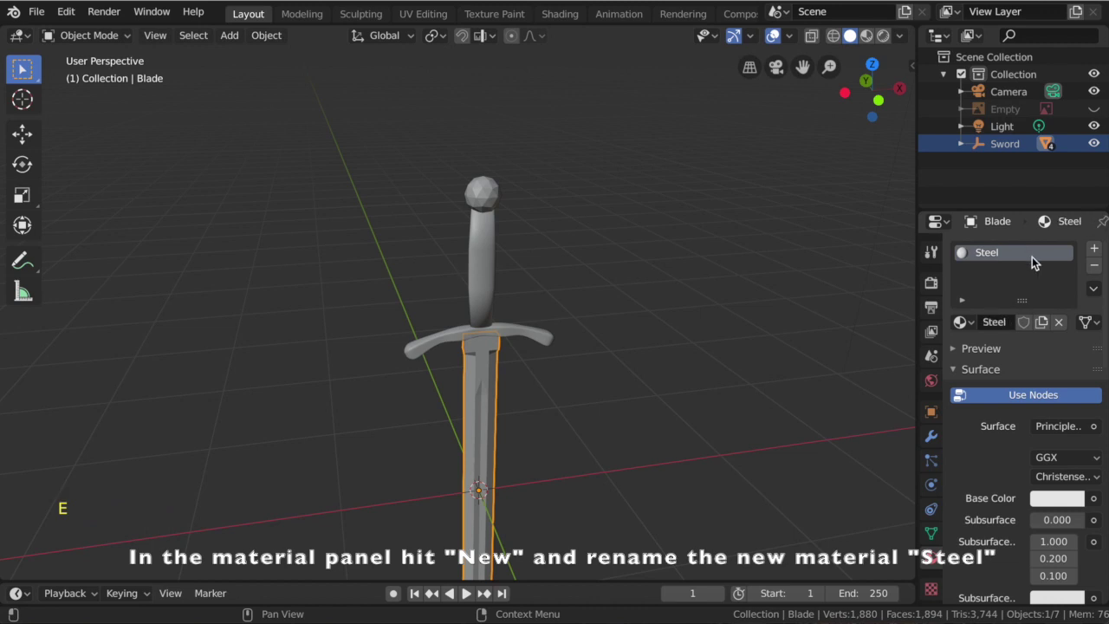
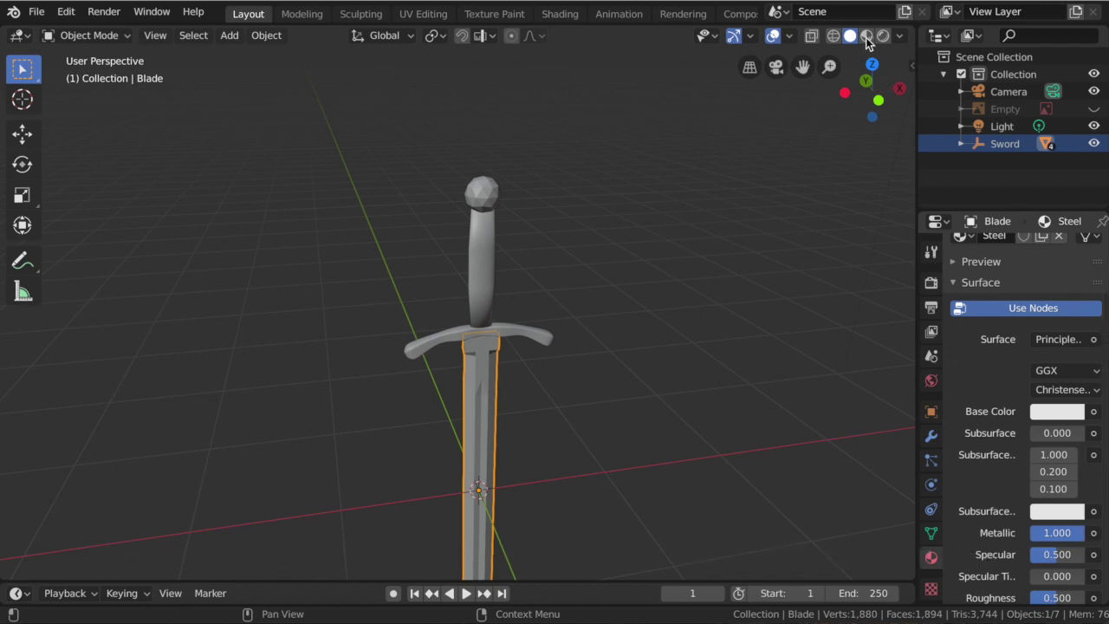
# Preview materials in the viewport from the front and tint the Steel base colour pale bluish.
pyautogui.click(867, 38)
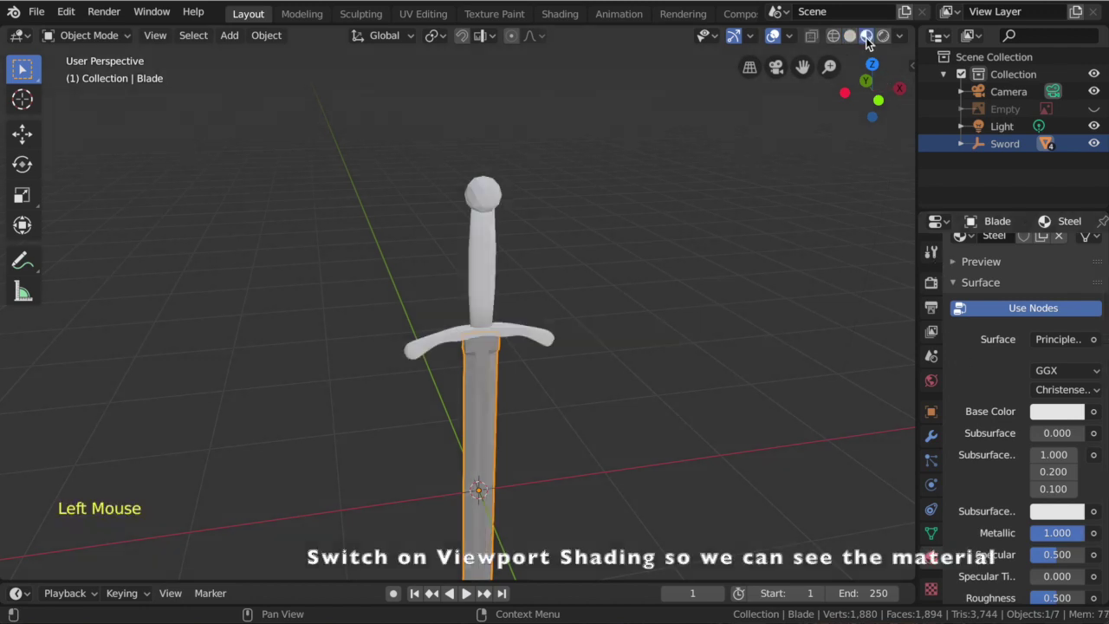
pyautogui.click(867, 37)
pyautogui.click(1072, 416)
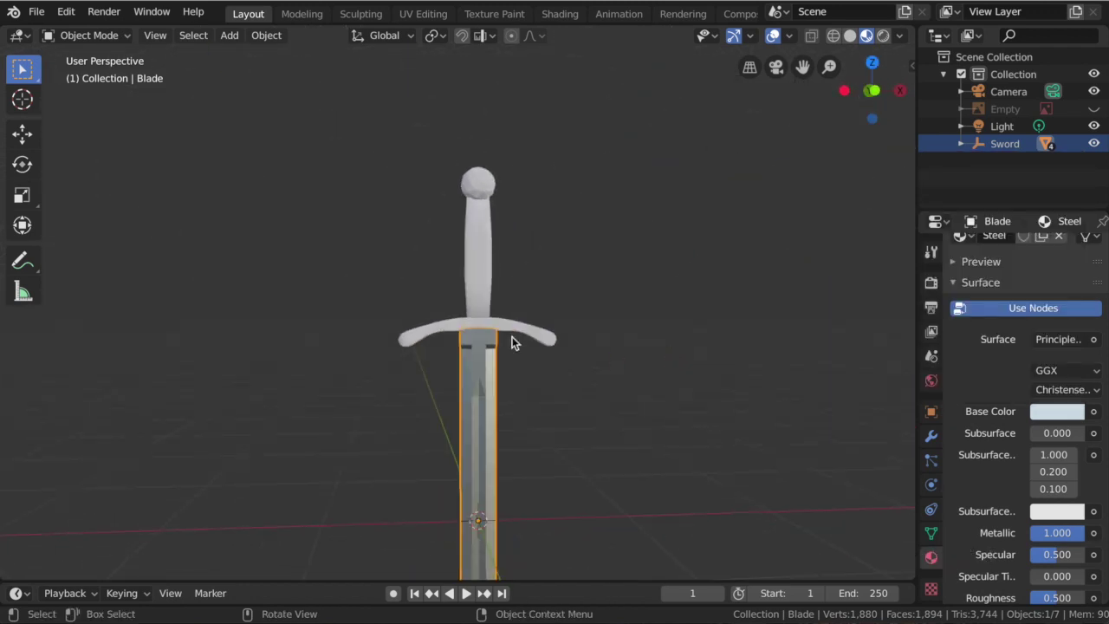
# Create a Brass material on the guard with metallic near 0.9 and darkish orange base colour.
pyautogui.click(522, 327)
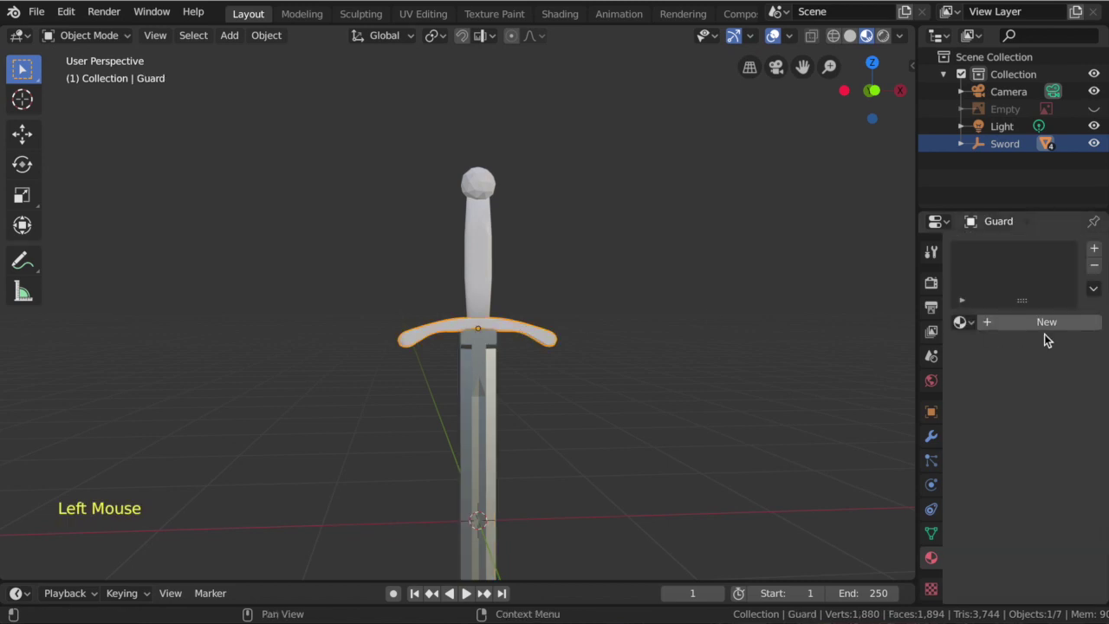
pyautogui.click(1043, 321)
pyautogui.click(1013, 251)
pyautogui.click(1017, 254)
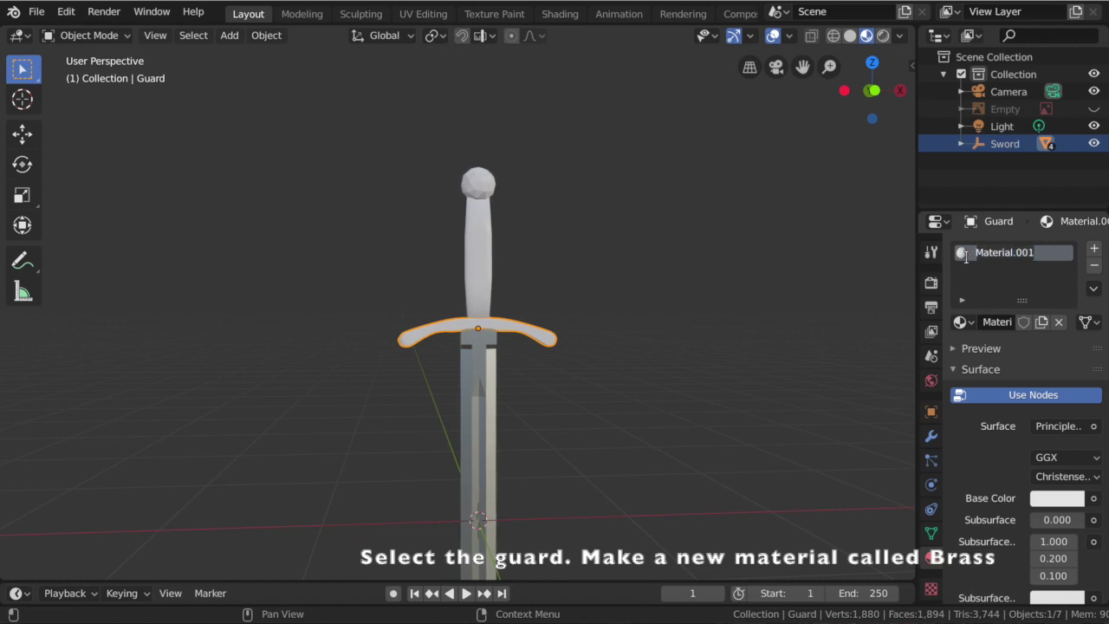
pyautogui.press('s')
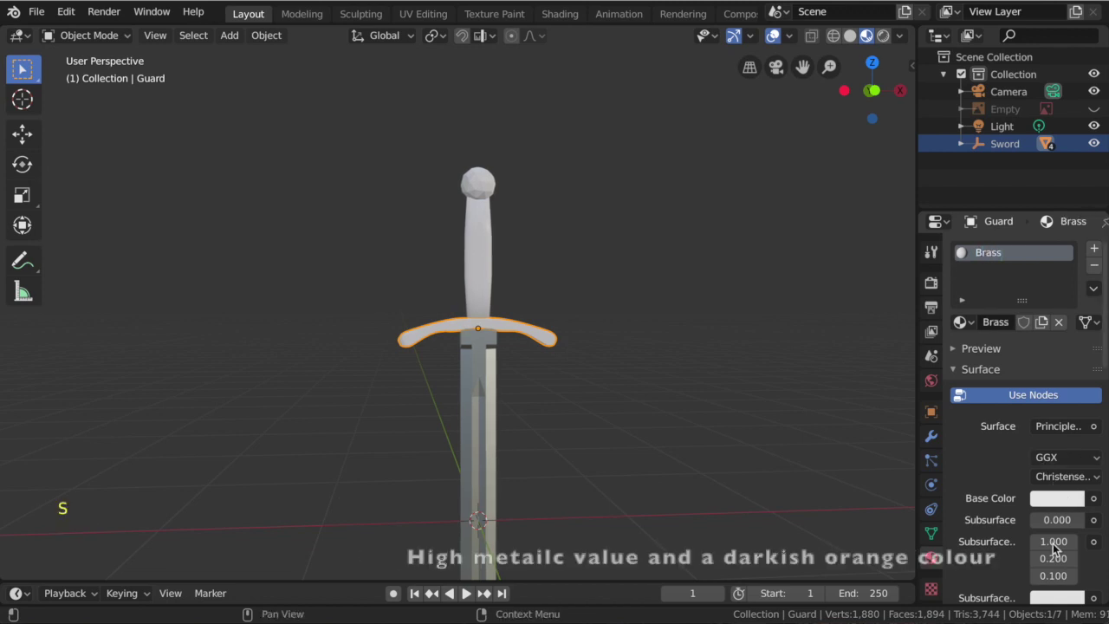
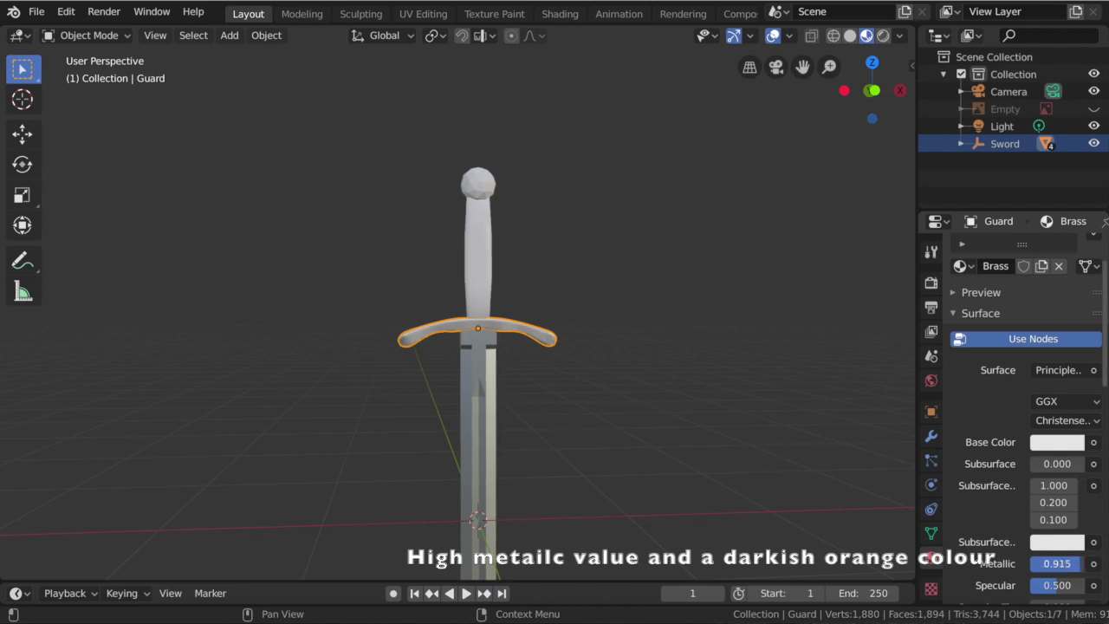
pyautogui.click(1060, 446)
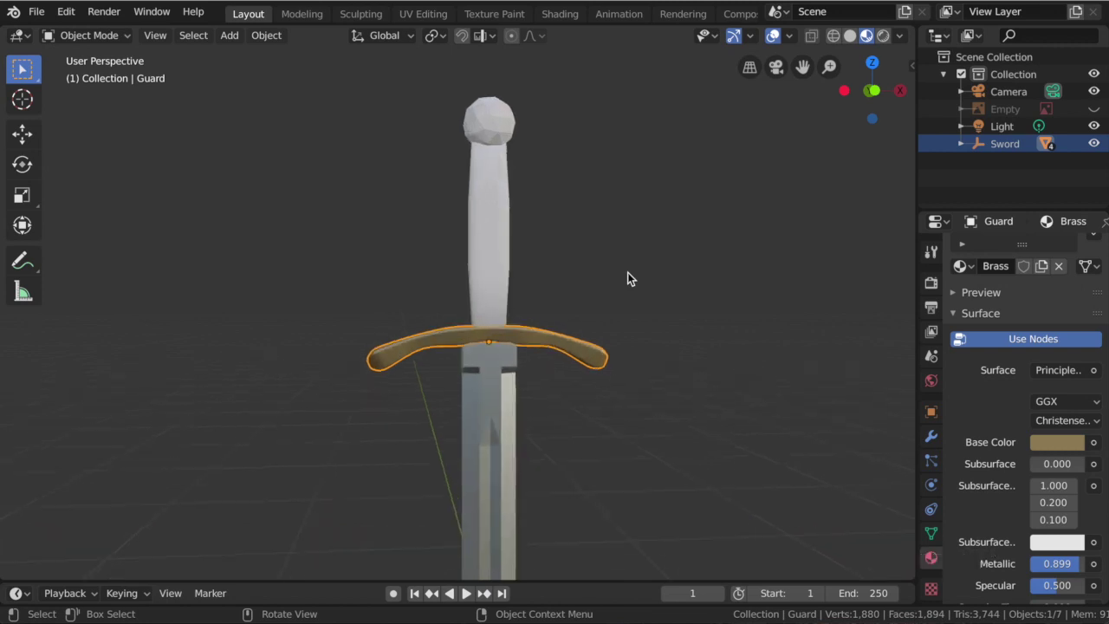
# Select the pommel to give it the existing Brass material.
pyautogui.click(497, 103)
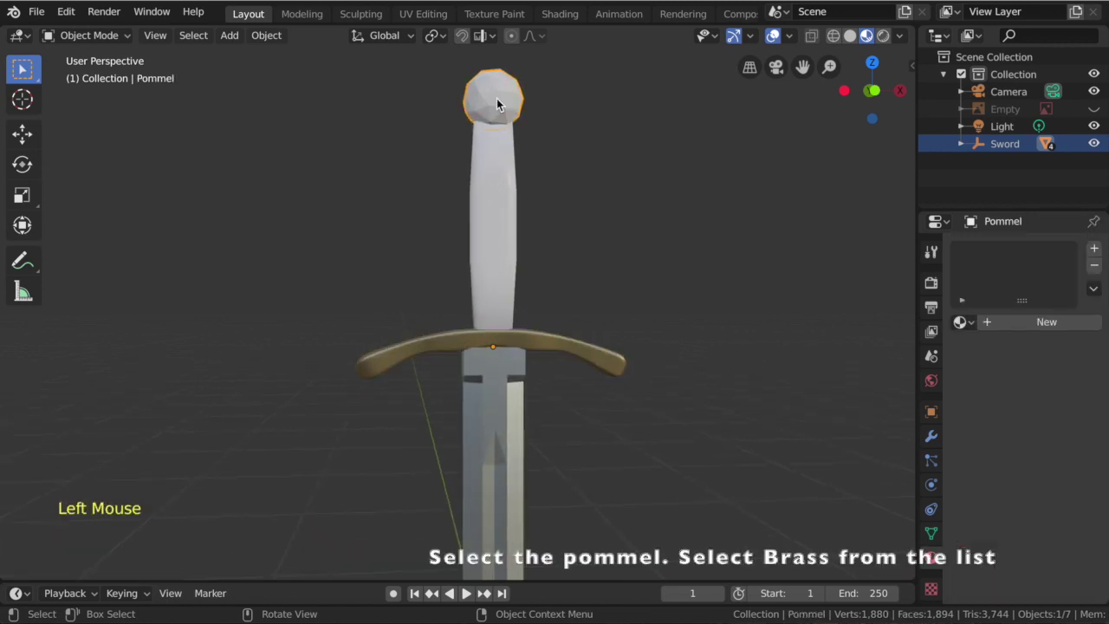
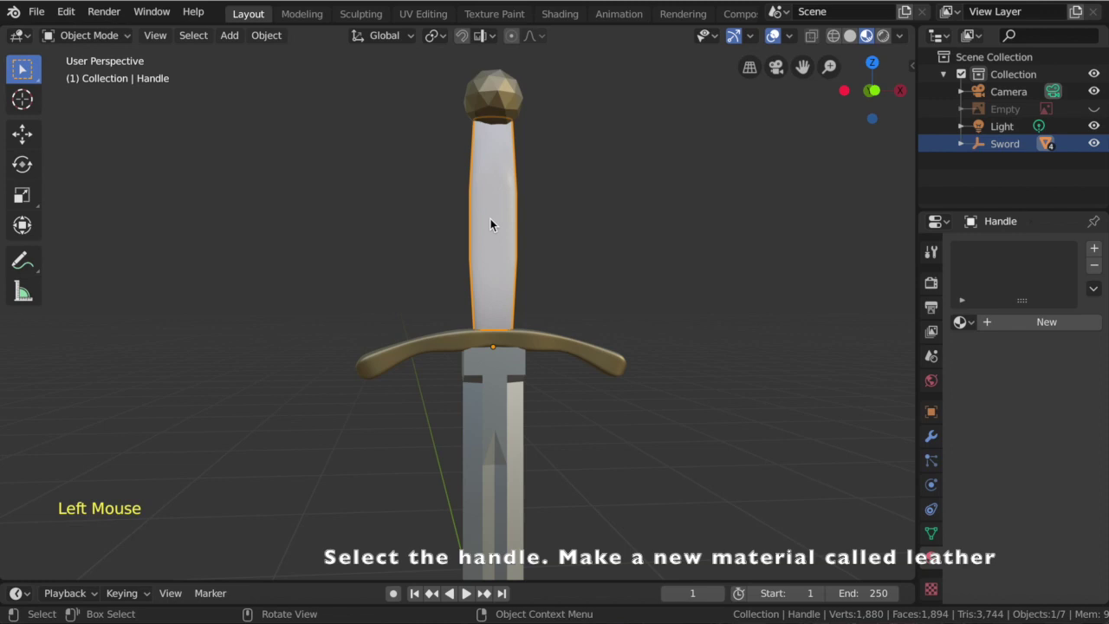
# Create a Leather material on the handle, roughness about 0.93 and dark brown base colour.
pyautogui.click(1012, 323)
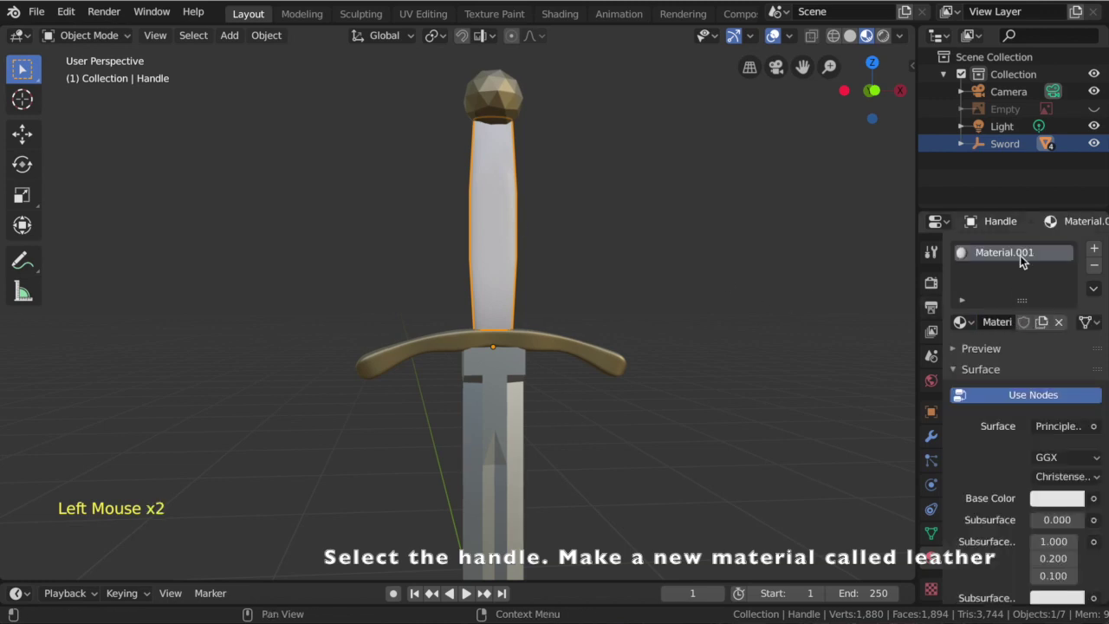
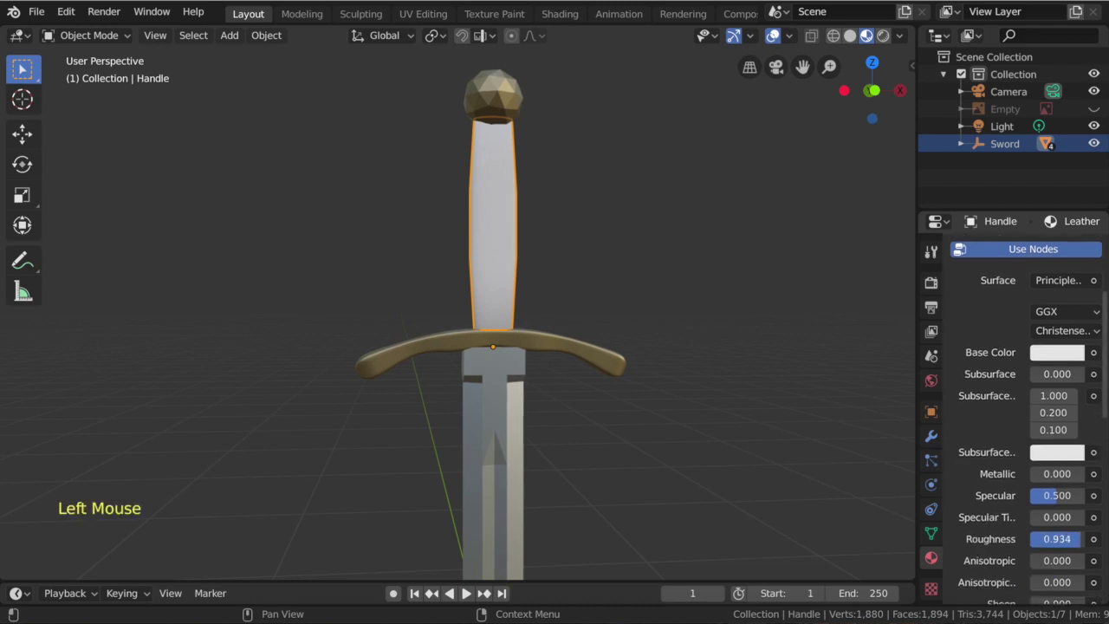
pyautogui.click(1061, 348)
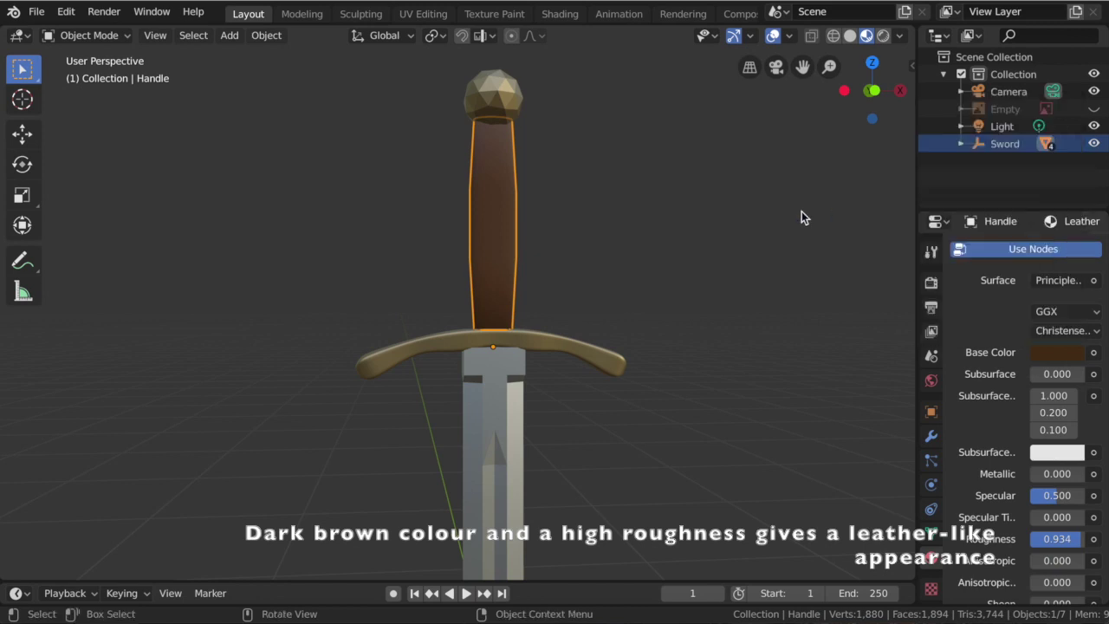
pyautogui.press('Tab')
pyautogui.press('Tab')
pyautogui.press('alt+a')
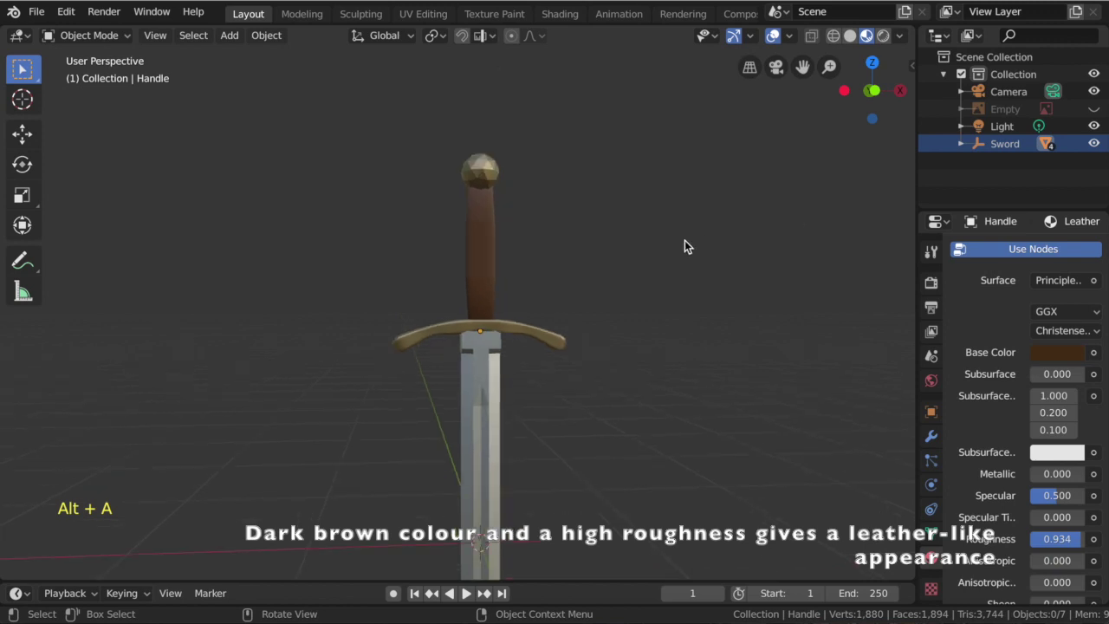